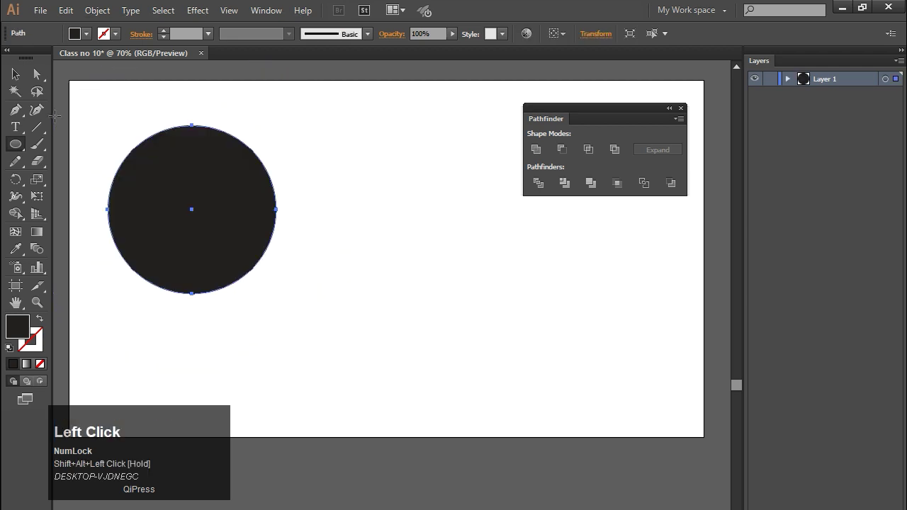
# Step: Alt-drag a duplicate black circle overlapping the first, then move the pair to test the merge
pyautogui.moveTo(232, 180); pyautogui.dragTo(541, 153)
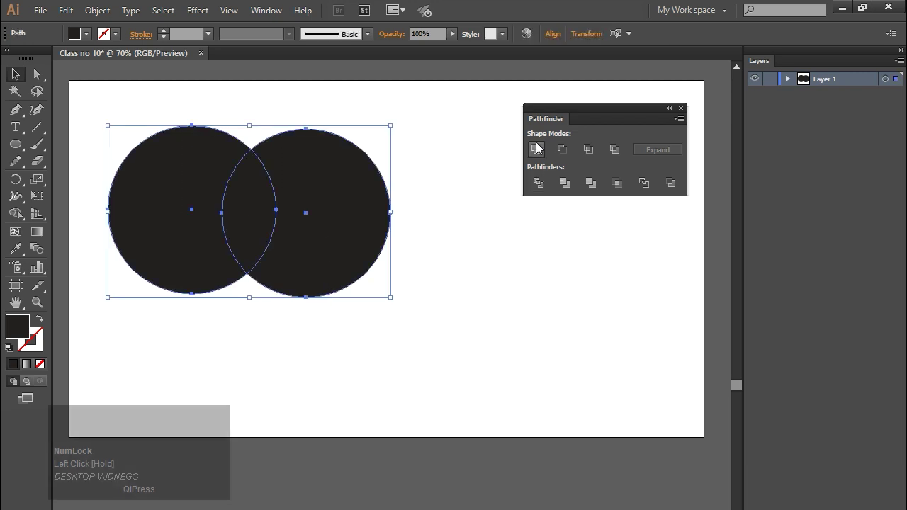
pyautogui.moveTo(541, 155); pyautogui.dragTo(320, 211)
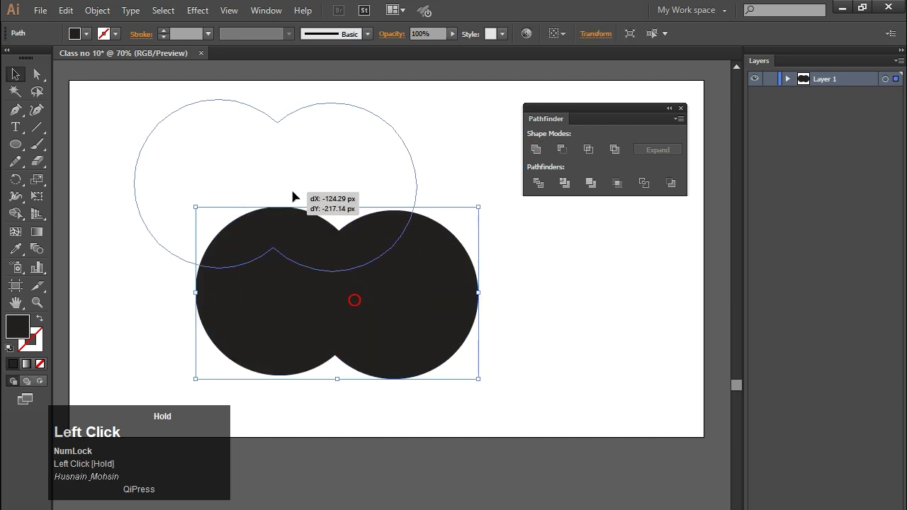
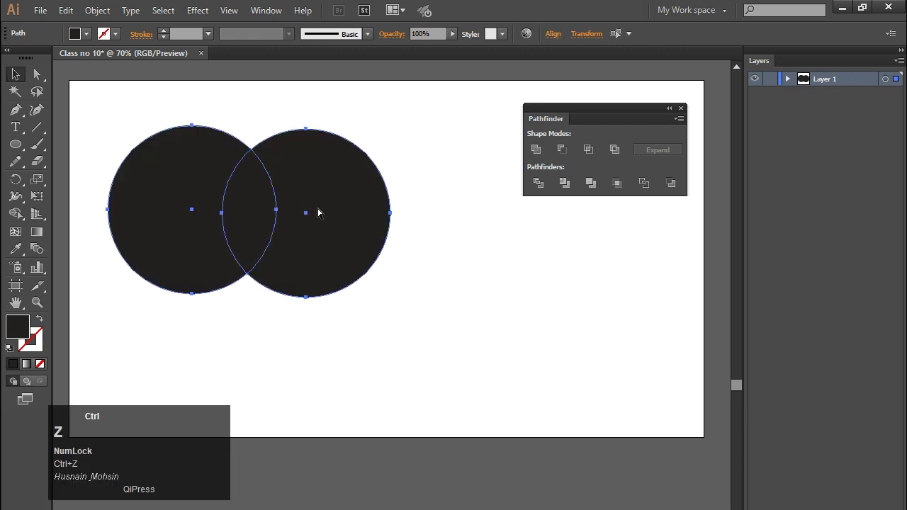
# Step: Slide the red front circle left over the black one and try Minus Front to cut a crescent
pyautogui.moveTo(288, 342); pyautogui.dragTo(569, 153)
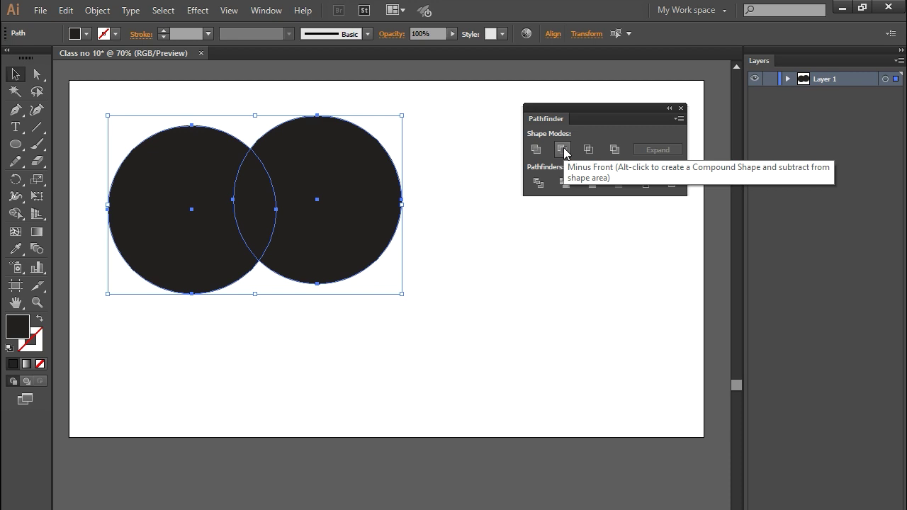
pyautogui.moveTo(437, 373); pyautogui.dragTo(301, 278)
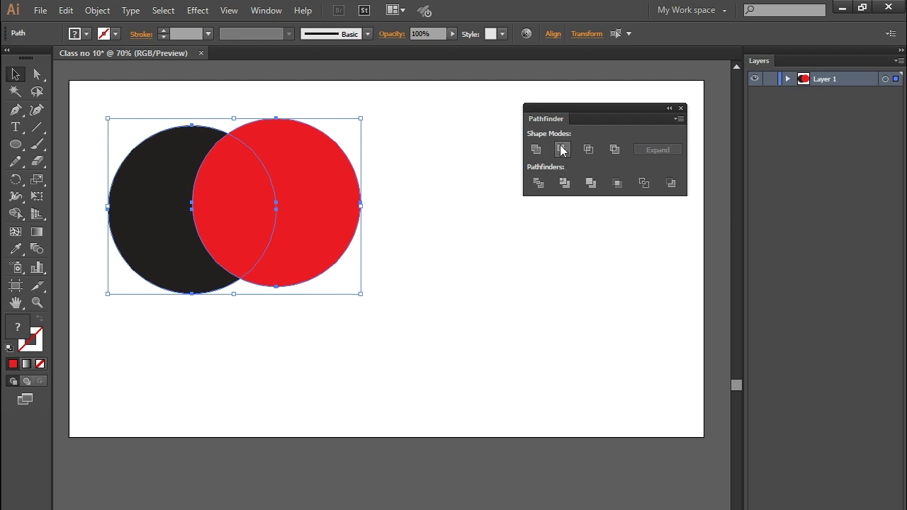
pyautogui.click(564, 147)
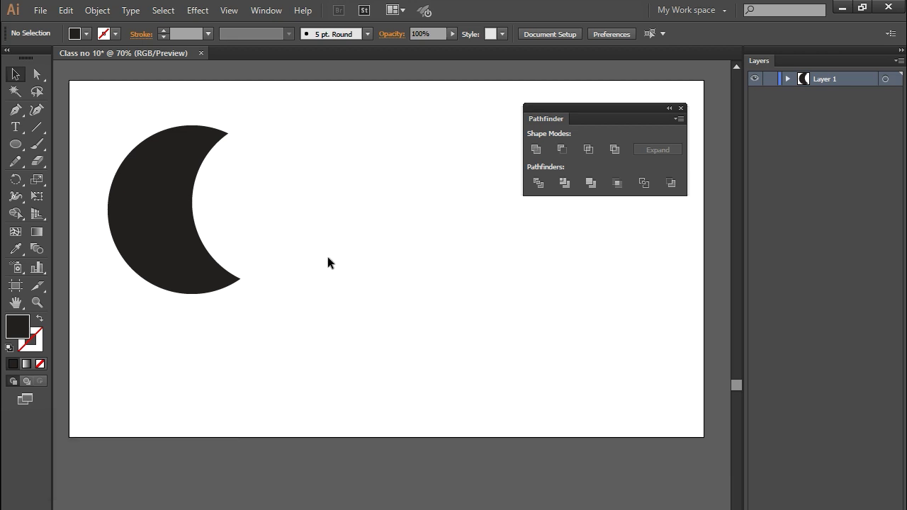
pyautogui.click(148, 195)
# Step: Nudge the red circle further left, try Pathfinder Intersect for a lens shape, then undo it
pyautogui.press('ctrl+z')
pyautogui.moveTo(276, 331); pyautogui.dragTo(369, 301)
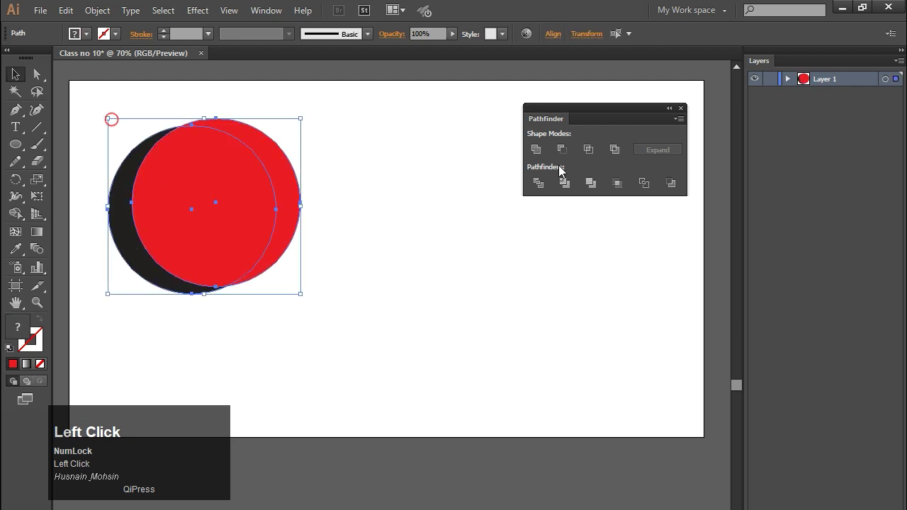
pyautogui.press('ctrl+z')
pyautogui.moveTo(353, 378); pyautogui.dragTo(595, 155)
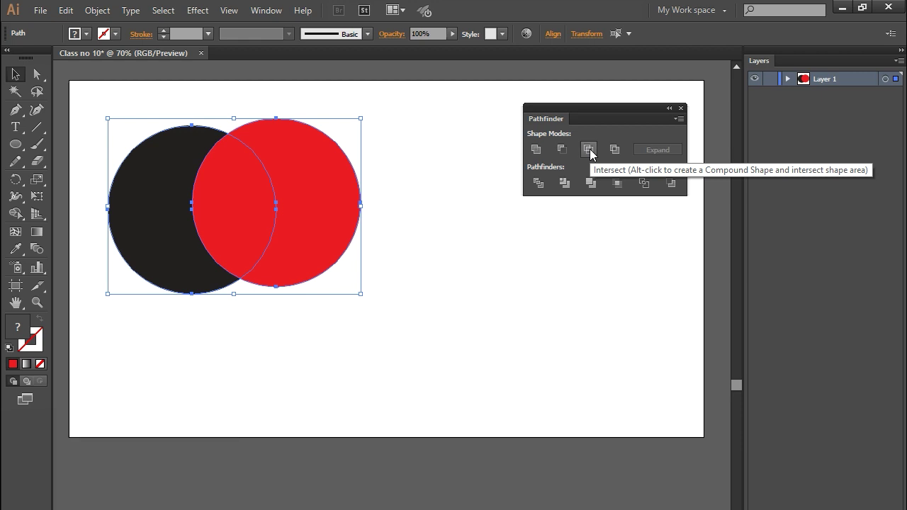
pyautogui.moveTo(317, 365); pyautogui.dragTo(174, 171)
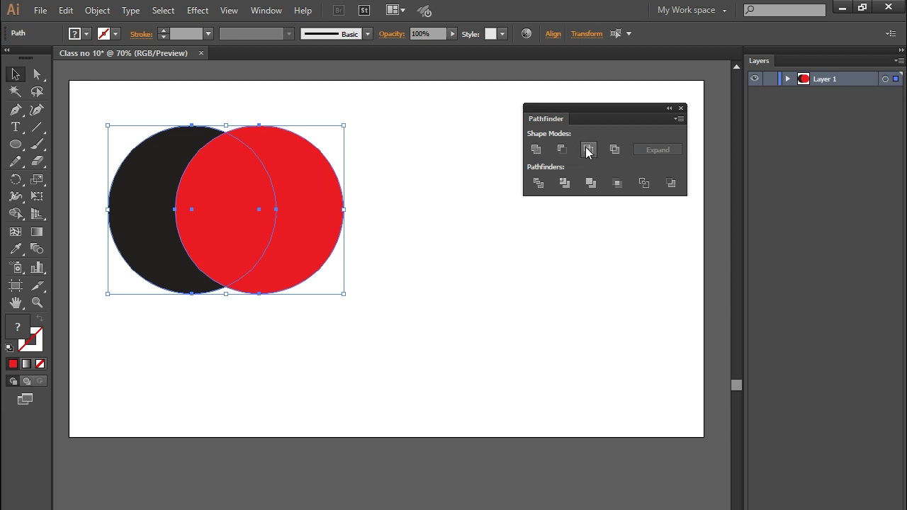
pyautogui.click(591, 152)
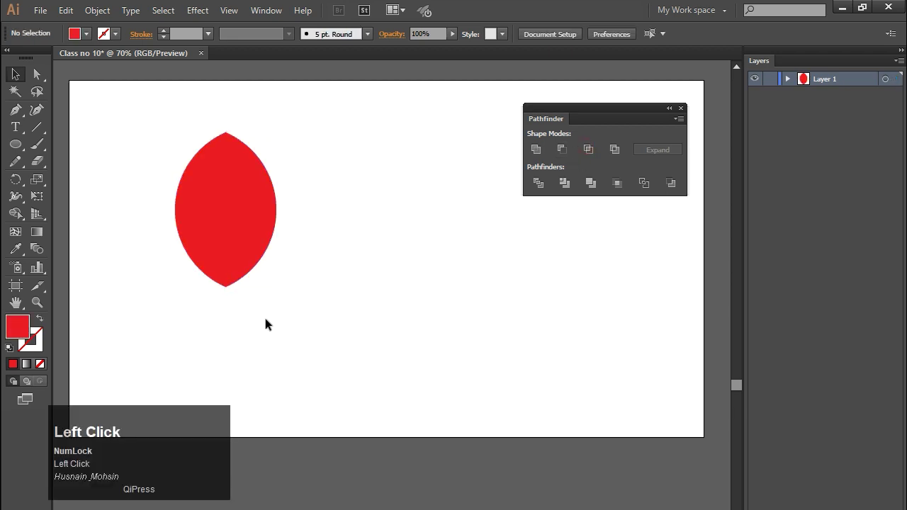
pyautogui.press('ctrl+z')
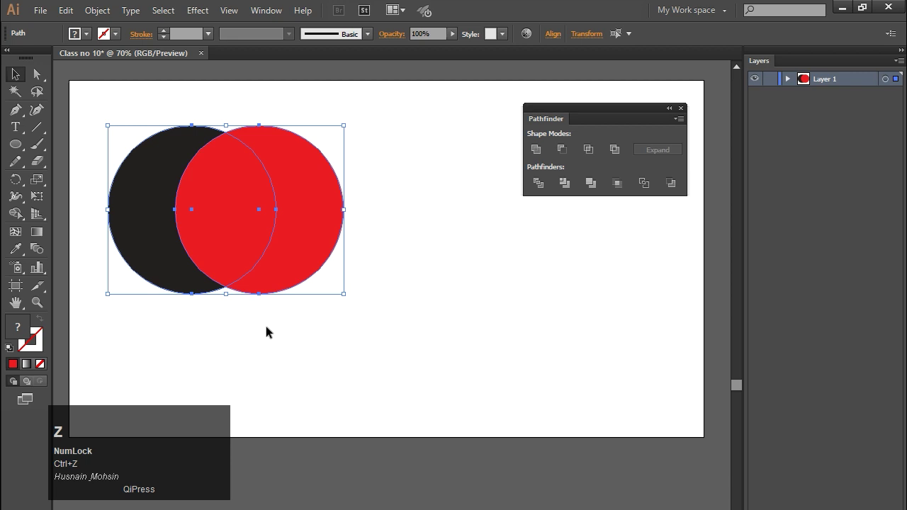
# Step: Try Pathfinder Exclude on both circles and undo it to restore the overlap
pyautogui.click(269, 328)
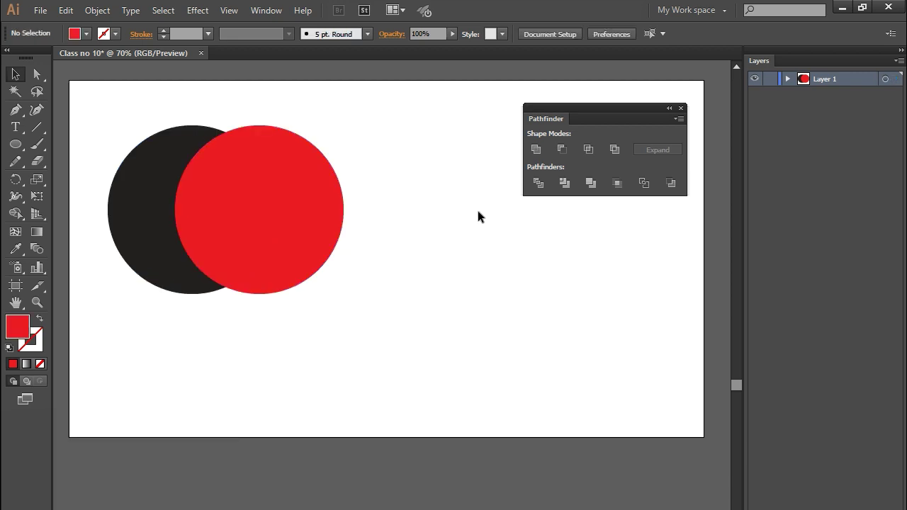
pyautogui.moveTo(137, 128); pyautogui.dragTo(618, 153)
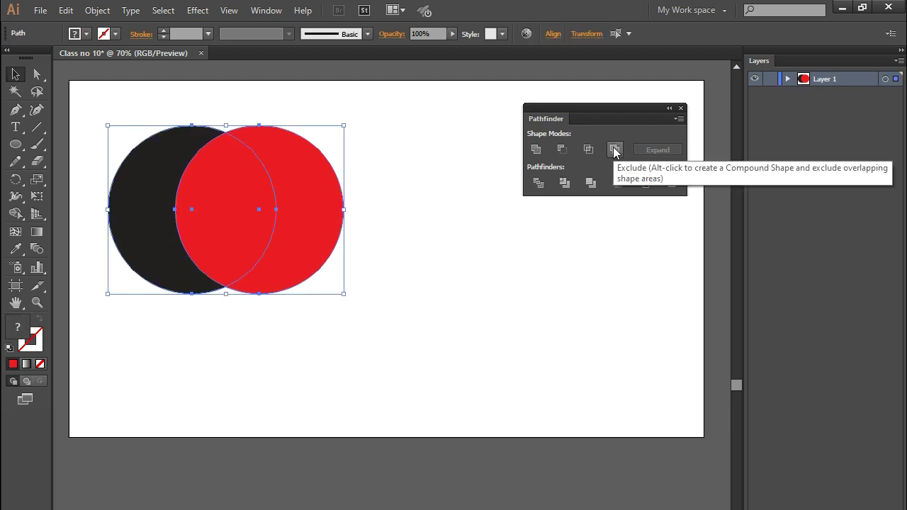
pyautogui.click(619, 152)
pyautogui.press('ctrl+z')
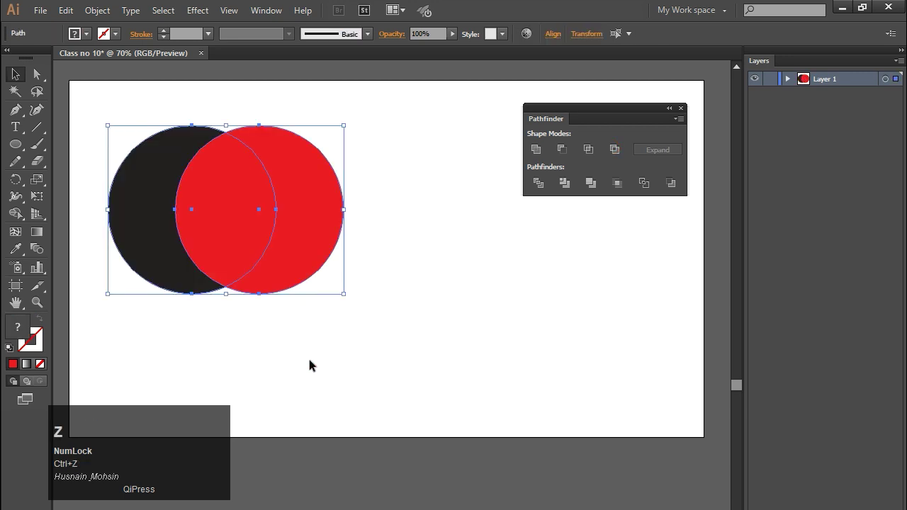
# Step: Move the overlapping circle pair further right on the artboard and reselect both
pyautogui.moveTo(279, 367); pyautogui.dragTo(244, 184)
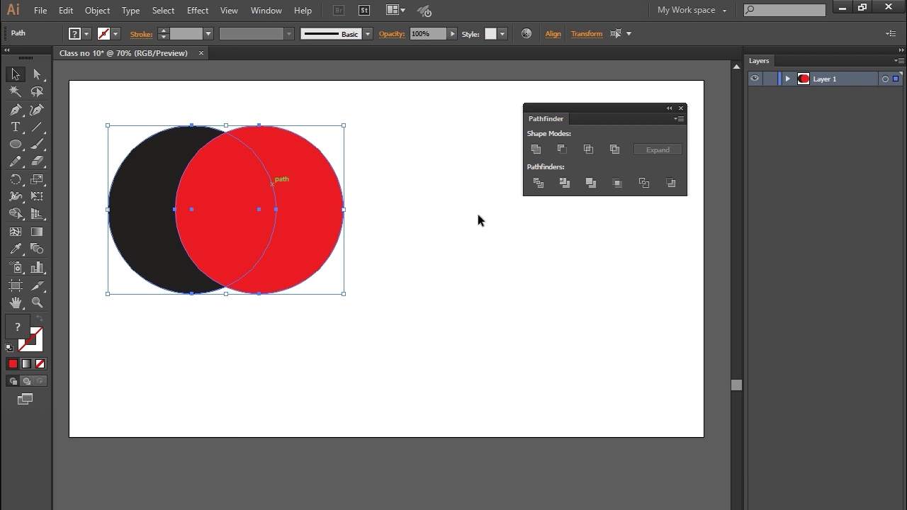
pyautogui.moveTo(620, 163); pyautogui.dragTo(377, 272)
pyautogui.press('ctrl+z')
pyautogui.moveTo(350, 347); pyautogui.dragTo(542, 156)
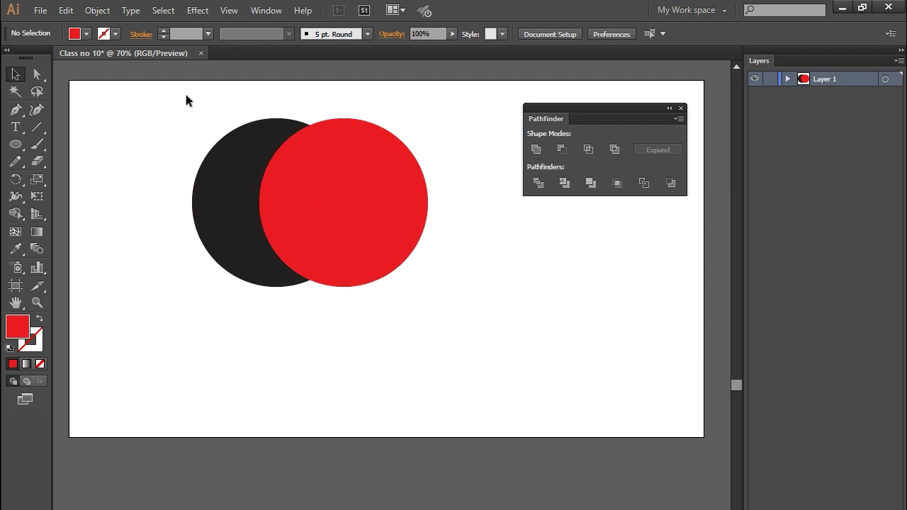
pyautogui.moveTo(190, 95); pyautogui.dragTo(541, 152)
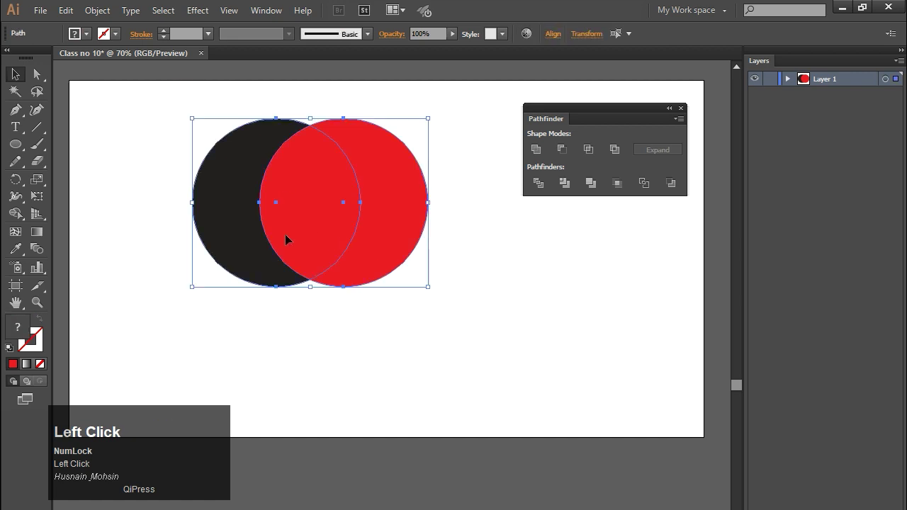
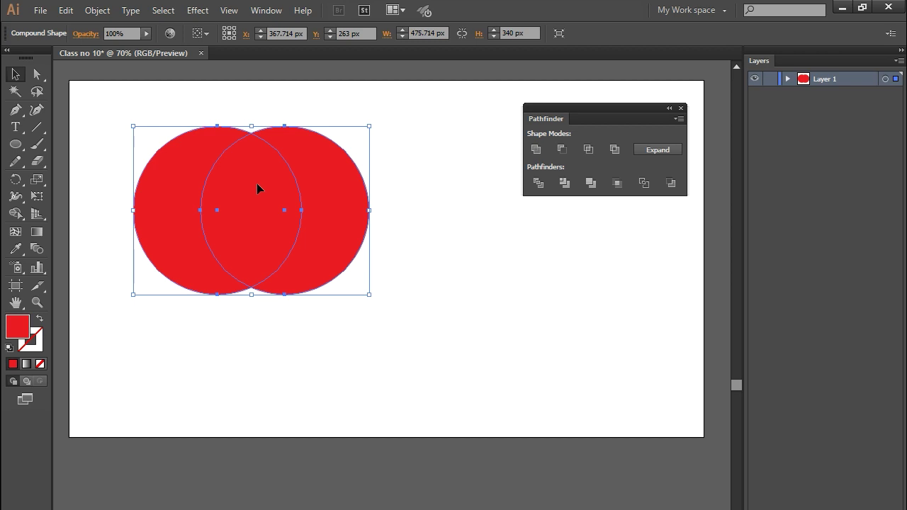
# Step: Alt-Unite the circles into a red compound shape and shift one circle down beneath the other
pyautogui.moveTo(243, 88); pyautogui.dragTo(539, 157)
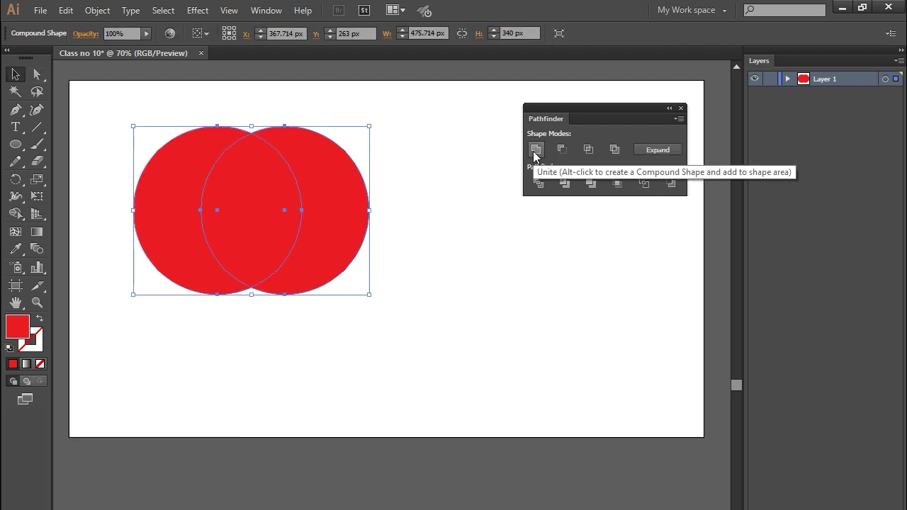
pyautogui.moveTo(45, 81); pyautogui.dragTo(207, 127)
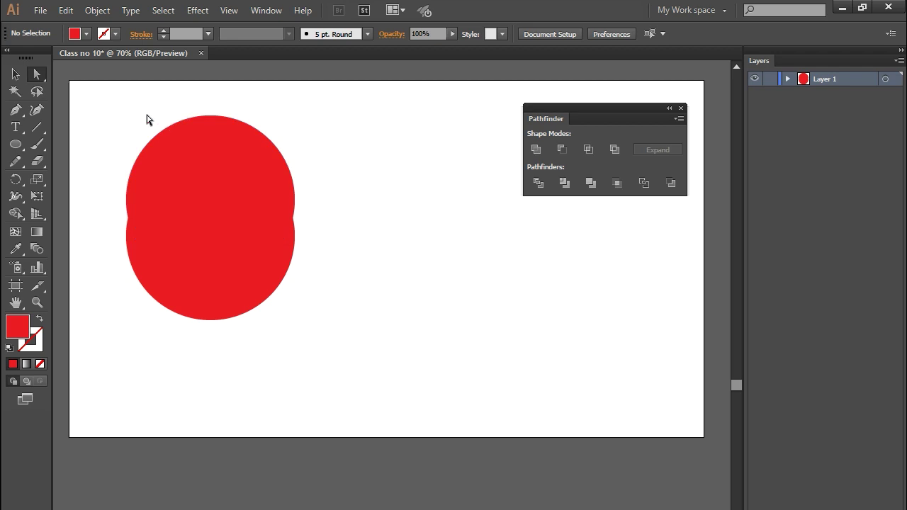
# Step: Reposition a circle inside the compound shape, then undo back to the separate black and red circles
pyautogui.moveTo(185, 221); pyautogui.dragTo(330, 233)
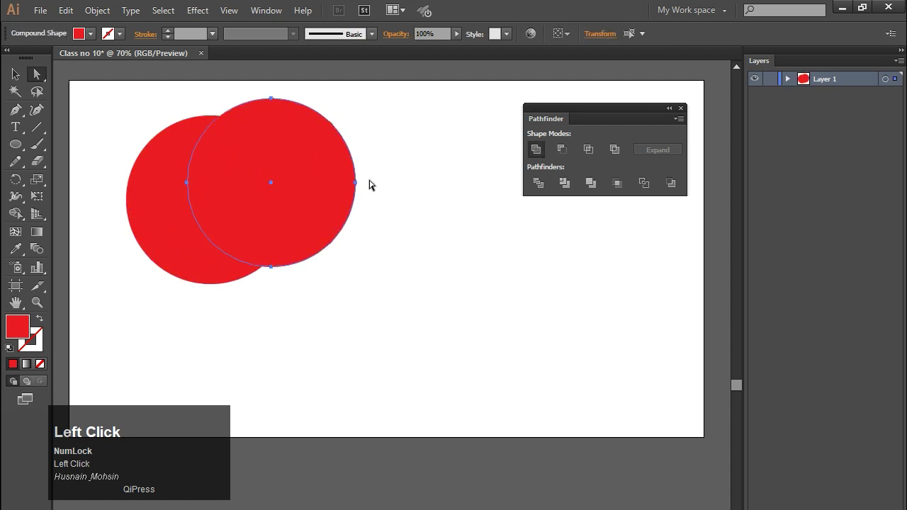
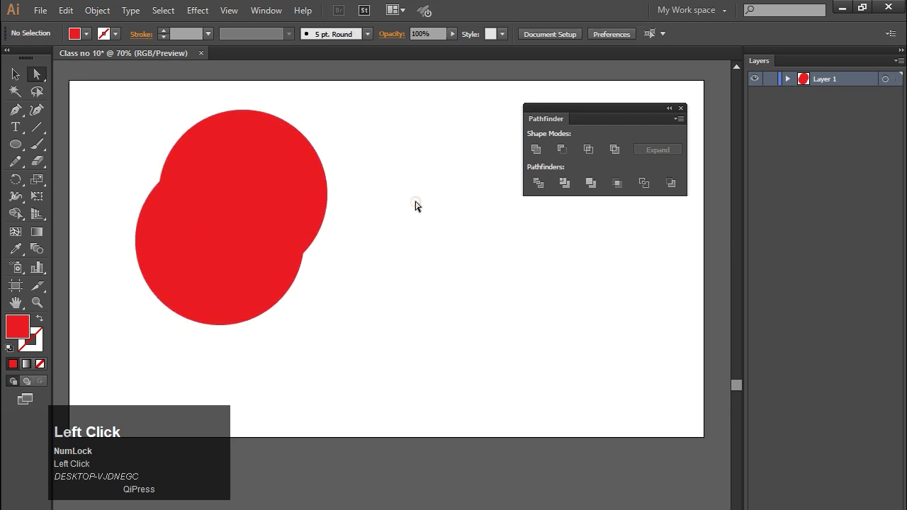
pyautogui.click(659, 152)
pyautogui.press('ctrl+z')
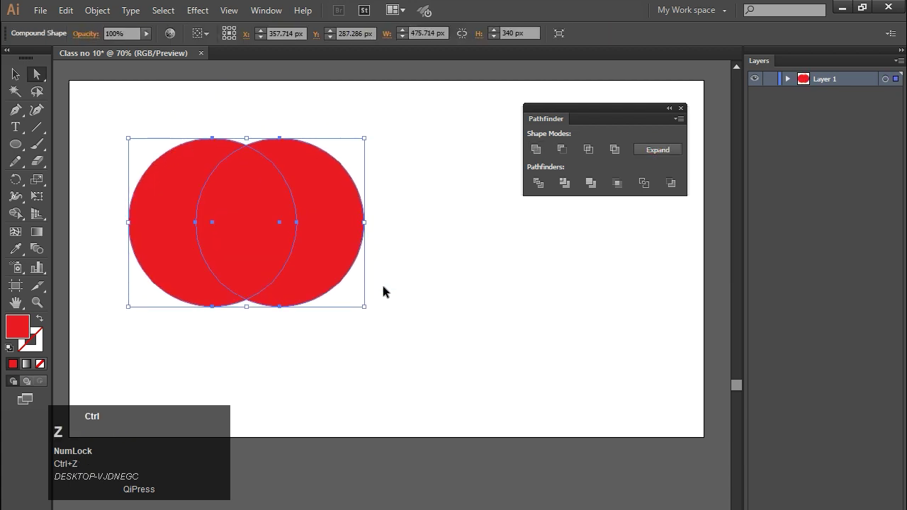
pyautogui.moveTo(383, 315); pyautogui.dragTo(568, 147)
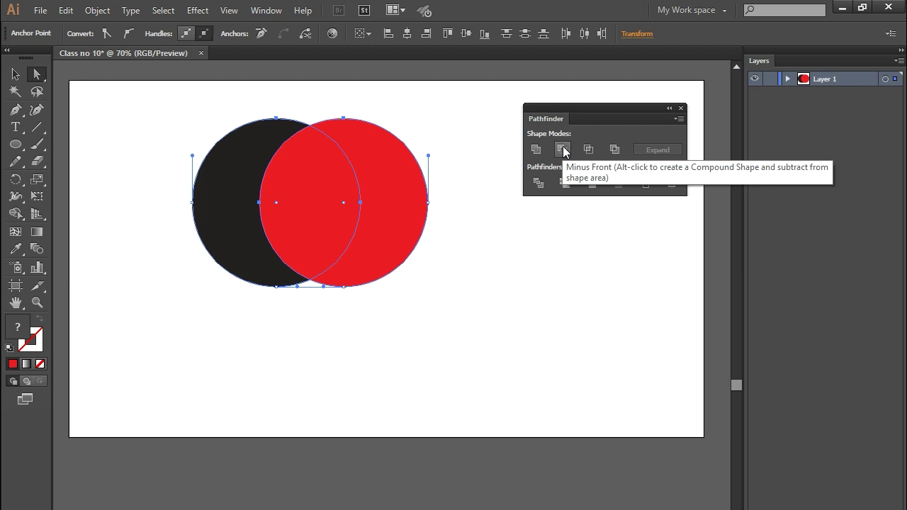
pyautogui.moveTo(568, 151); pyautogui.dragTo(352, 306)
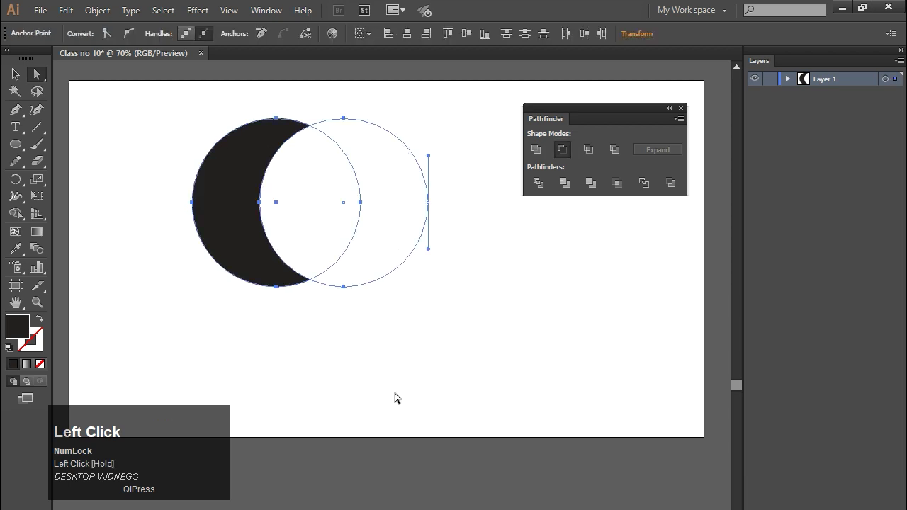
# Step: Apply Intersect and Minus Front to the circle pair, deleting leftover pieces to leave lens and crescent shapes
pyautogui.press('ctrl+z')
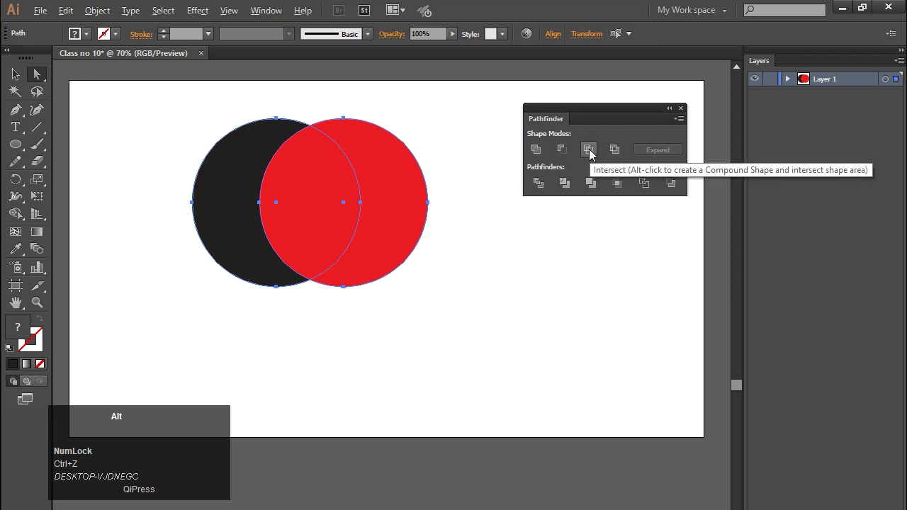
pyautogui.moveTo(594, 154); pyautogui.dragTo(393, 117)
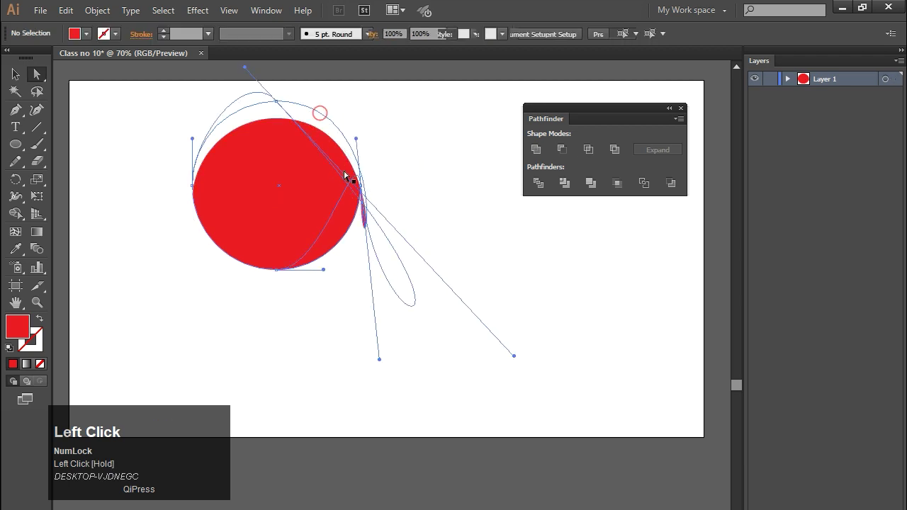
pyautogui.press('ctrl+z')
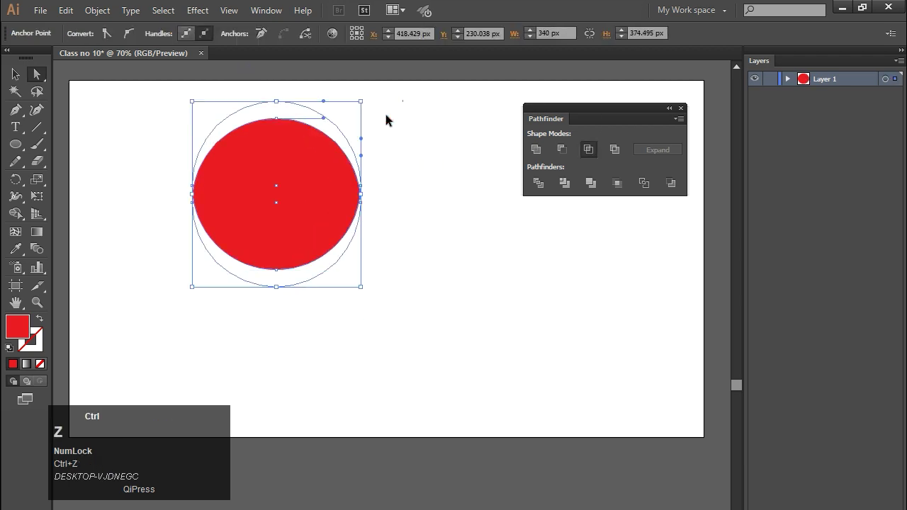
pyautogui.click(451, 291)
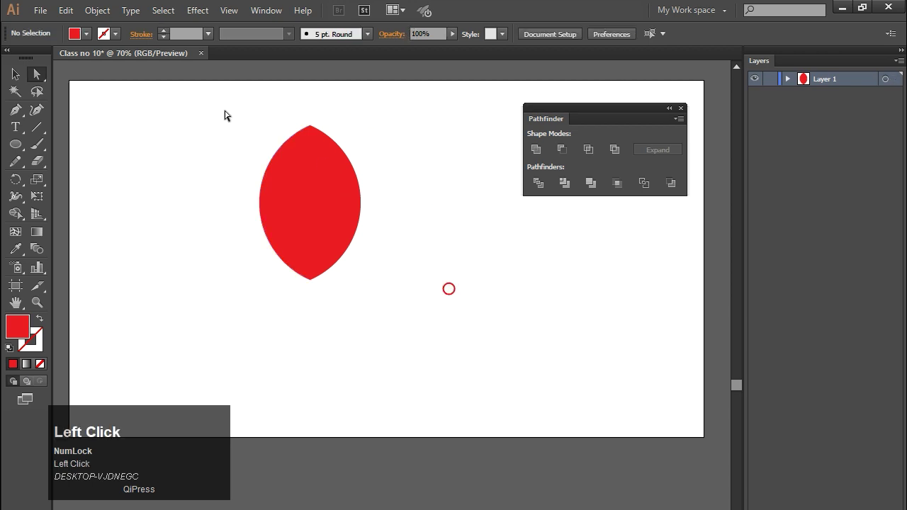
pyautogui.press('Delete')
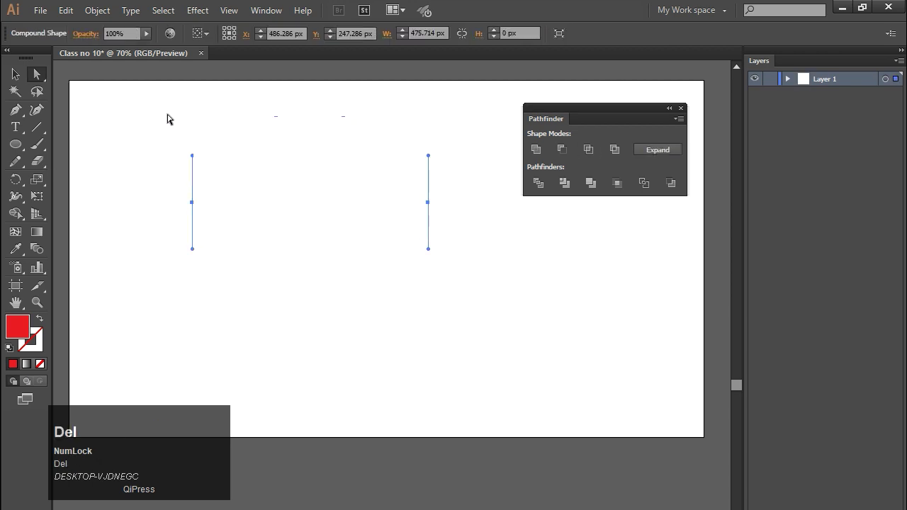
pyautogui.click(168, 116)
pyautogui.press('Delete')
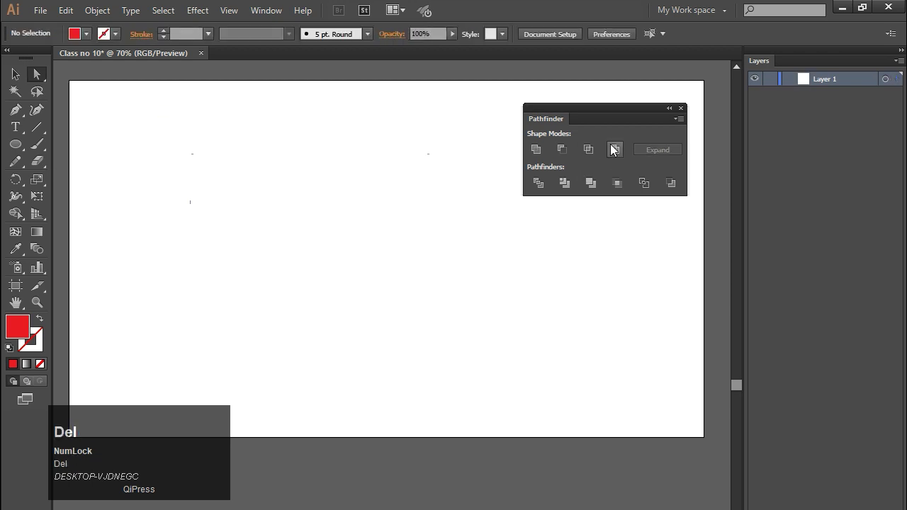
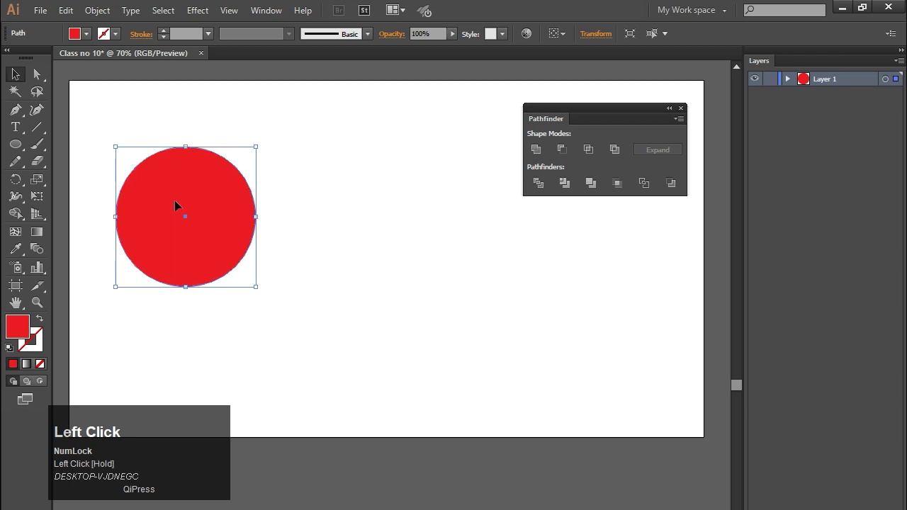
# Step: Place a black circle copy overlapping the right side of a fresh red circle and adjust the overlap
pyautogui.moveTo(172, 197); pyautogui.dragTo(484, 275)
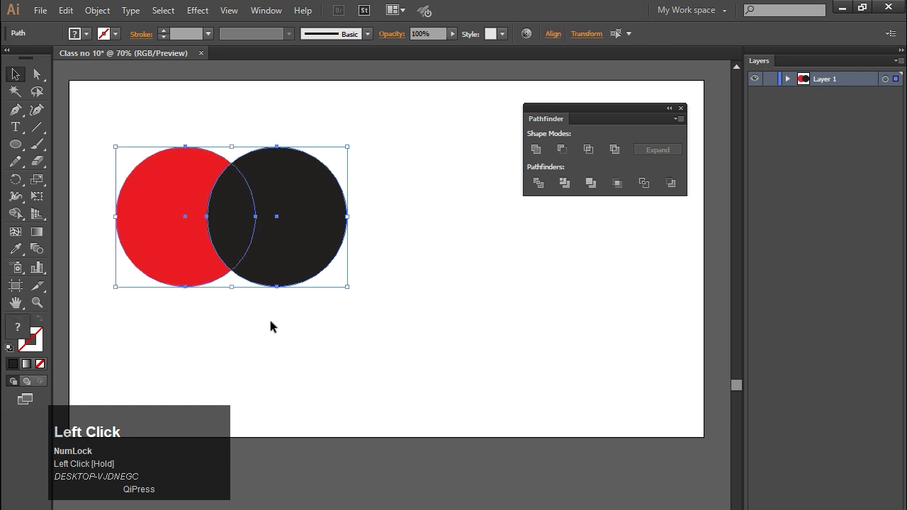
pyautogui.moveTo(444, 293); pyautogui.dragTo(543, 185)
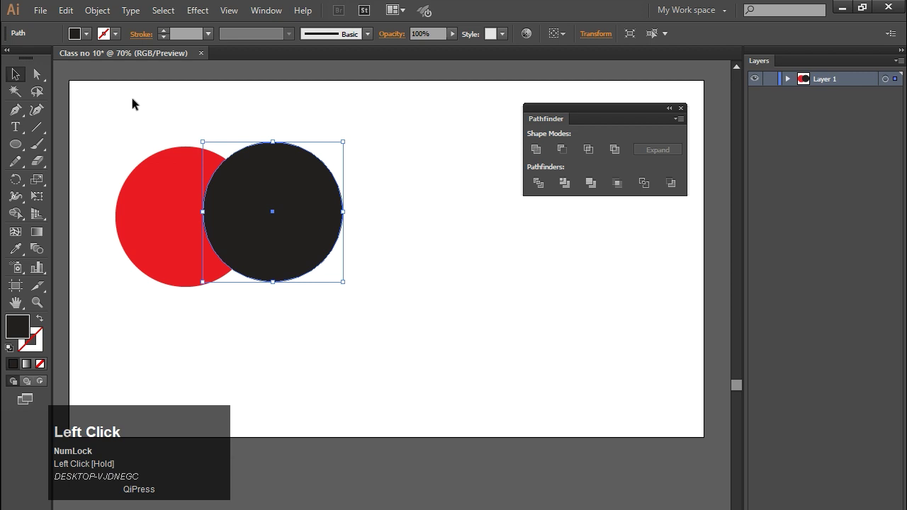
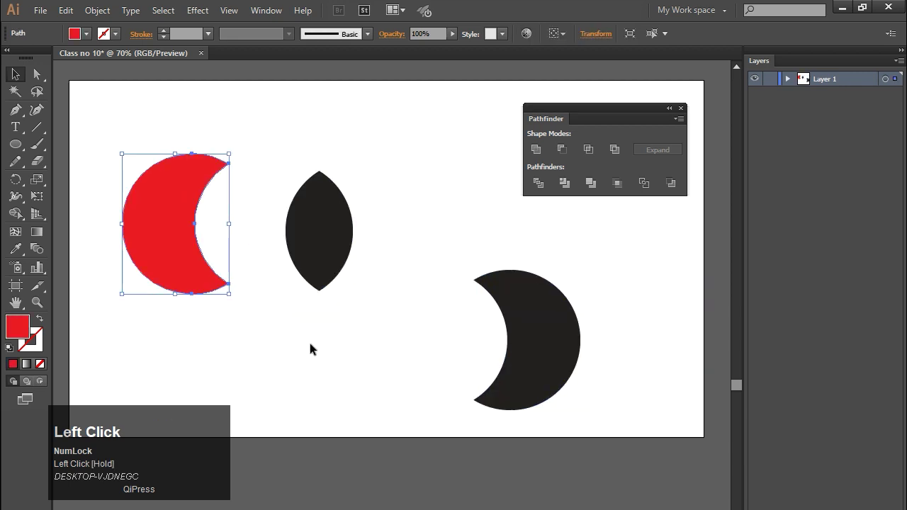
# Step: Divide the black circle along the S-curve, undoing each test move of the separated halves
pyautogui.press('ctrl+z')
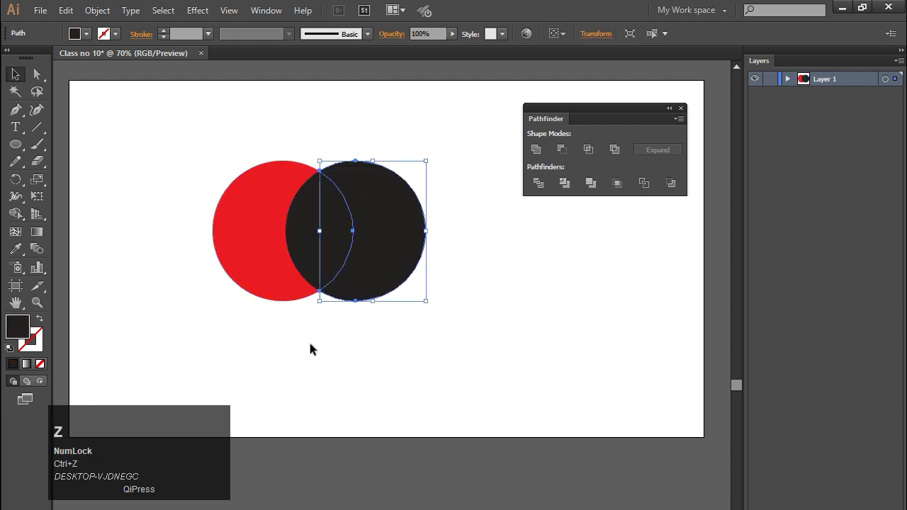
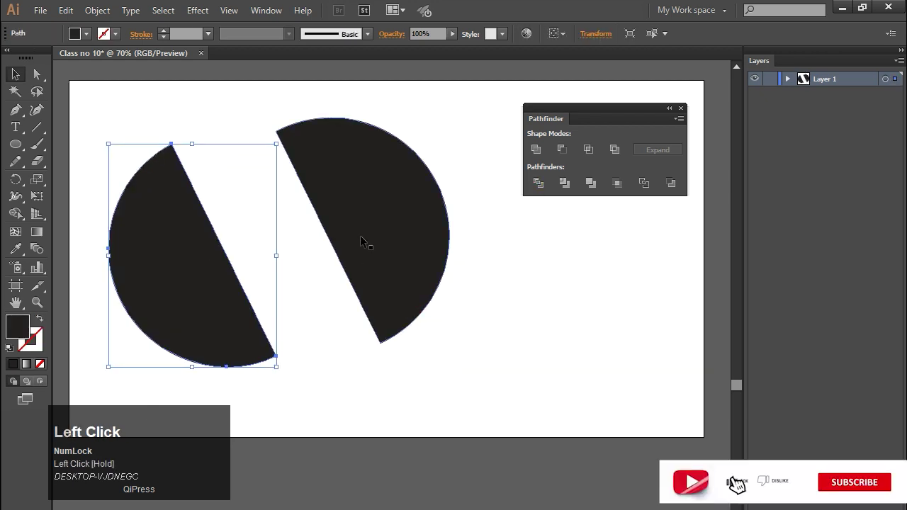
pyautogui.press('ctrl+z')
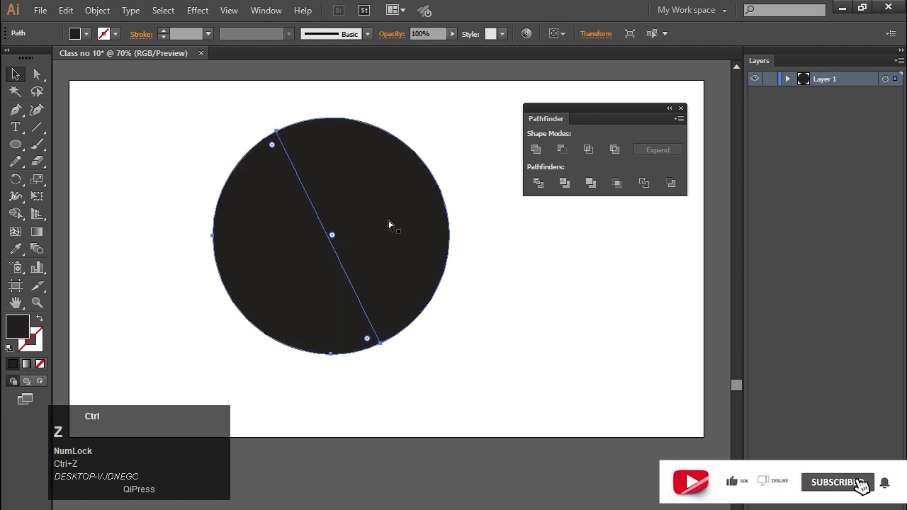
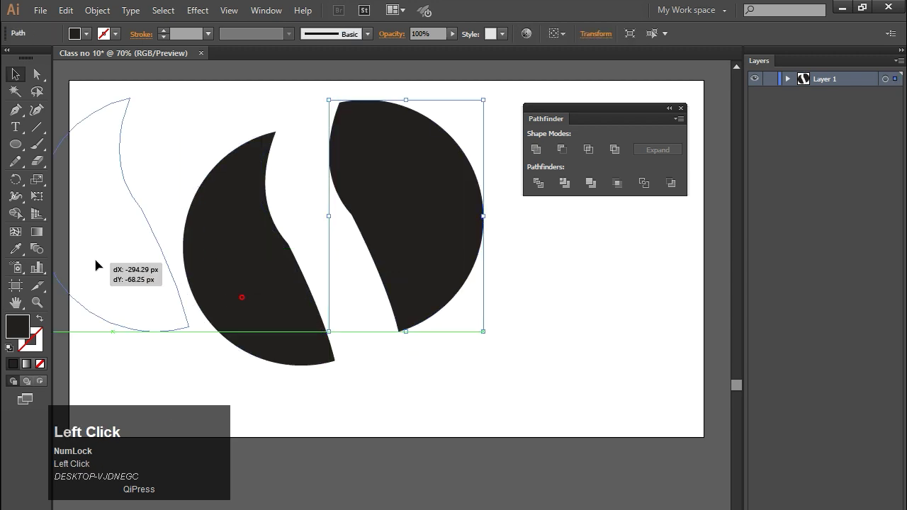
pyautogui.press('ctrl+z')
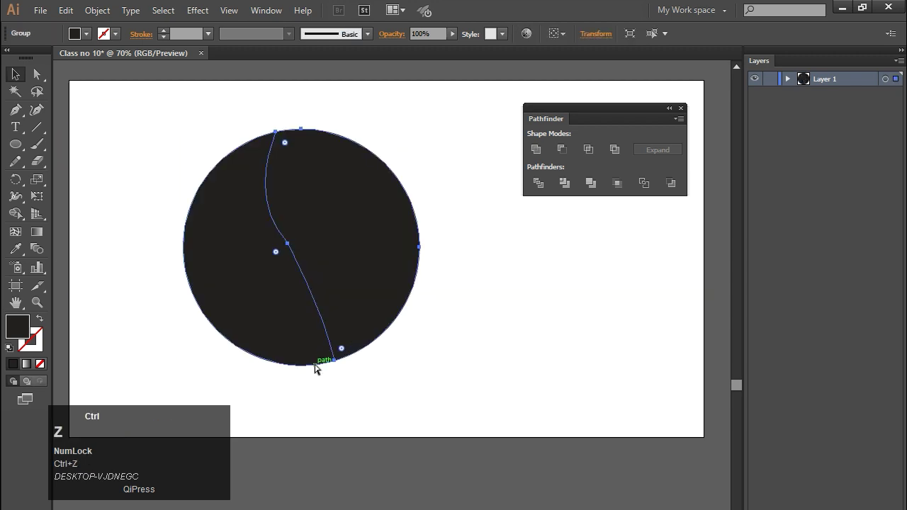
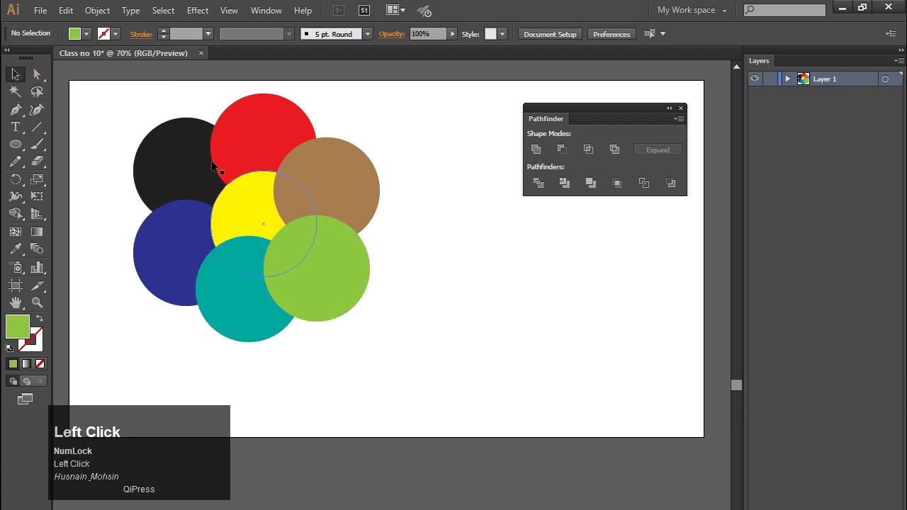
# Step: Split the seven petal circles with Pathfinder, undo the cut, then delete all the circles
pyautogui.moveTo(133, 109); pyautogui.dragTo(468, 158)
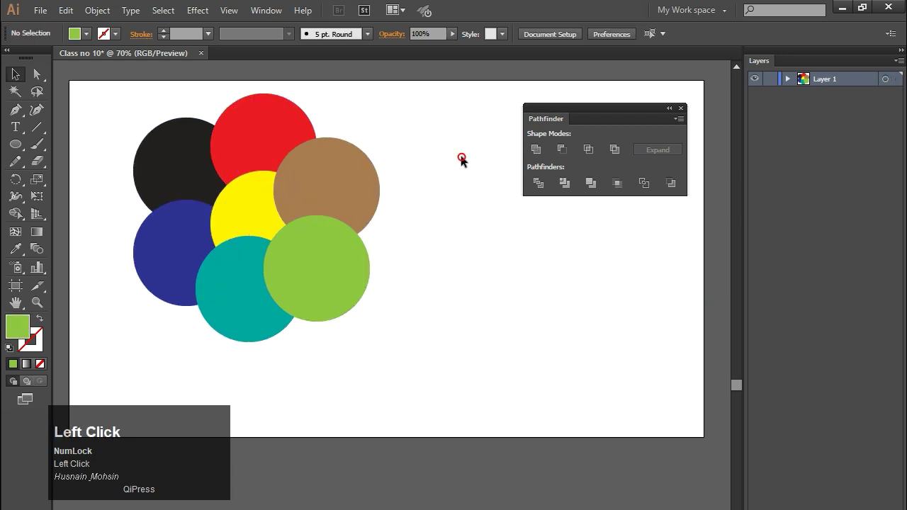
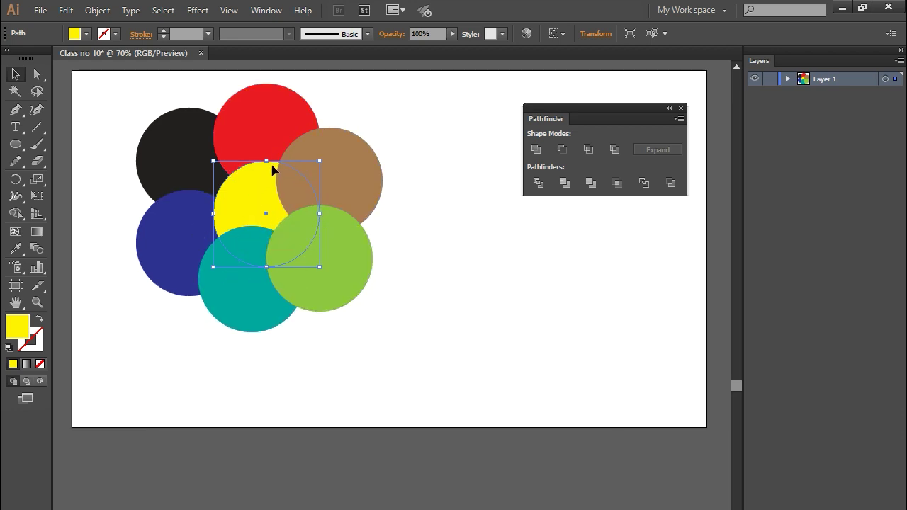
pyautogui.click(516, 244)
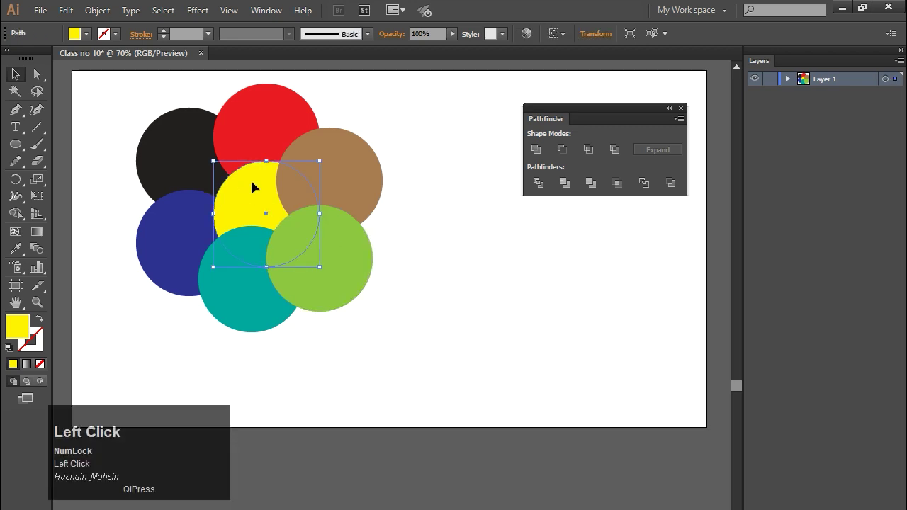
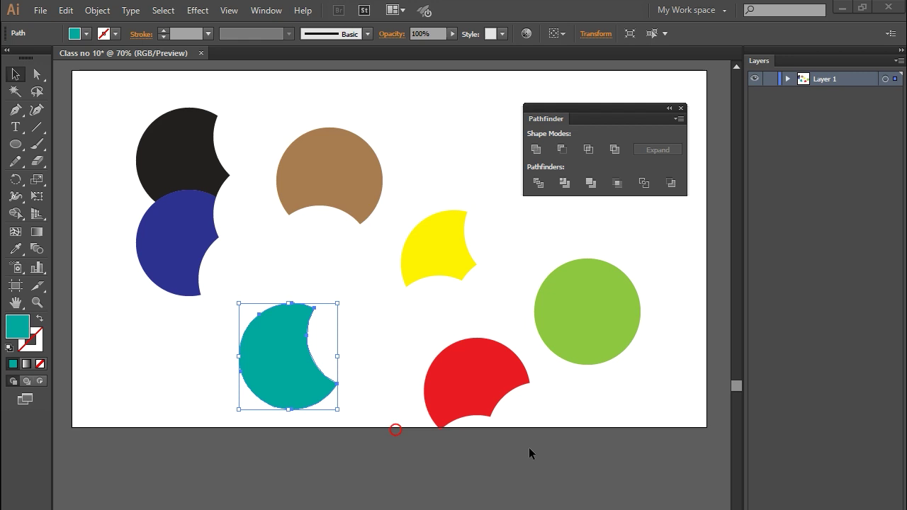
pyautogui.click(570, 397)
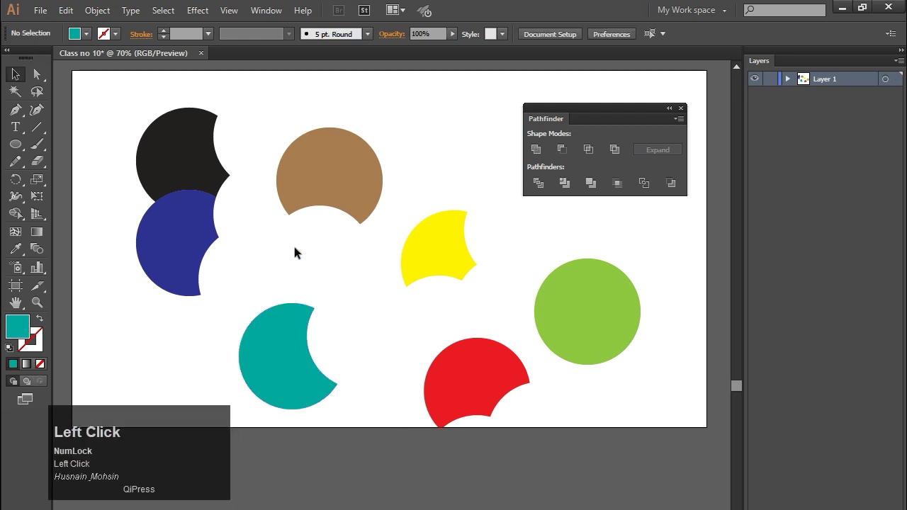
pyautogui.press('ctrl+z')
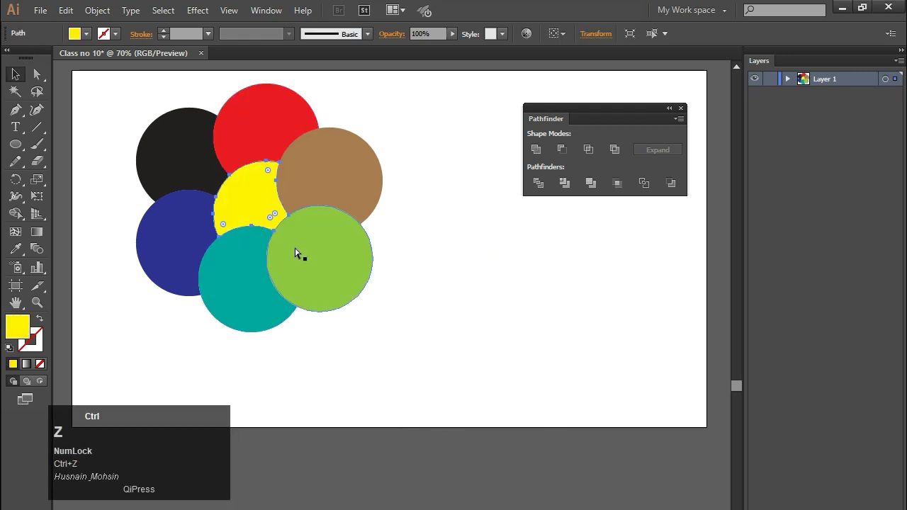
pyautogui.press('Delete')
# Step: Draw a yellow circle with a red circle overlapping its right side using the Ellipse tool
pyautogui.click(21, 143)
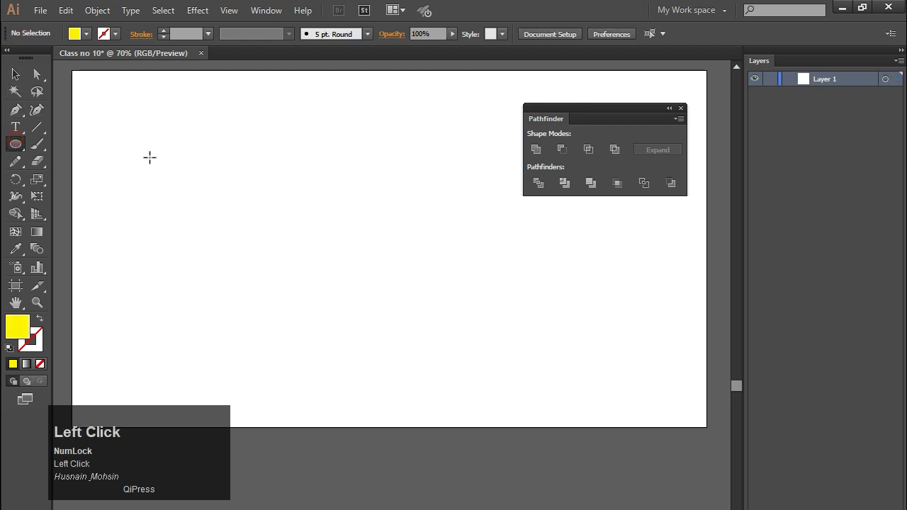
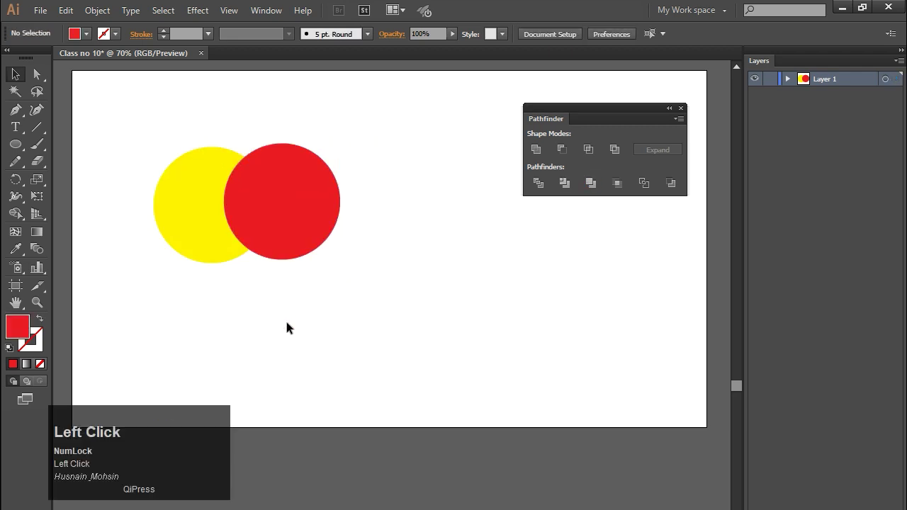
pyautogui.press('ctrl+z')
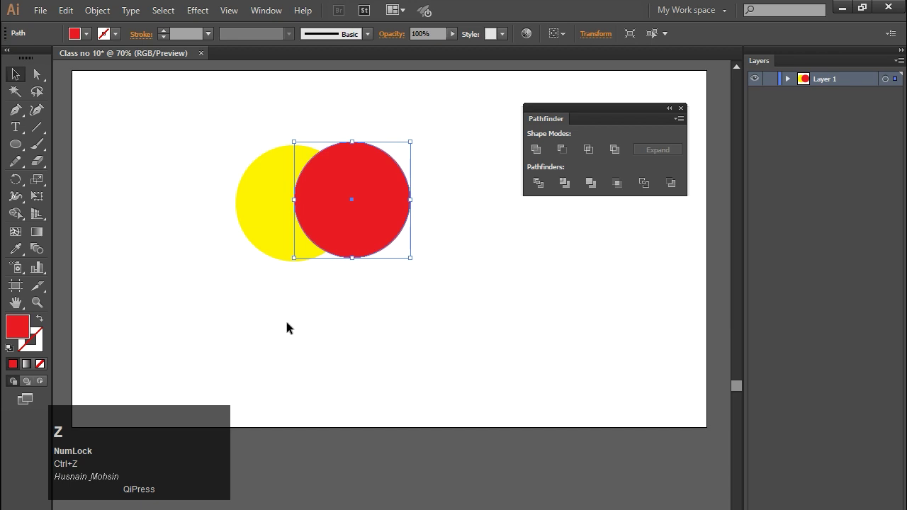
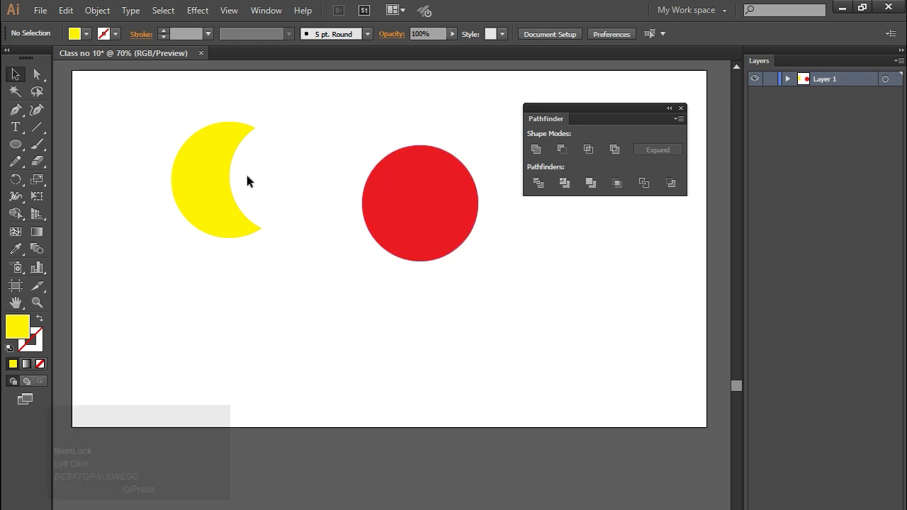
# Step: Intersect the yellow and red circles to their red lens overlap, then delete it
pyautogui.moveTo(424, 192); pyautogui.dragTo(248, 327)
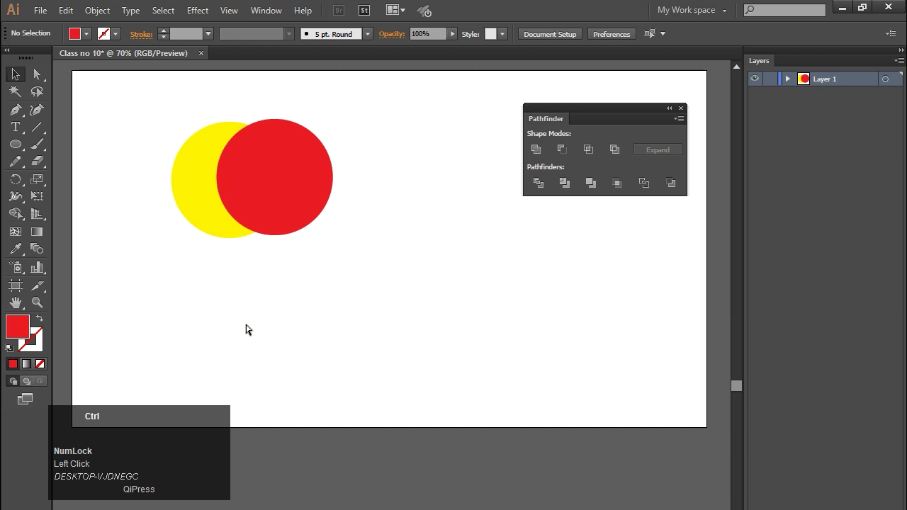
pyautogui.press('ctrl+z')
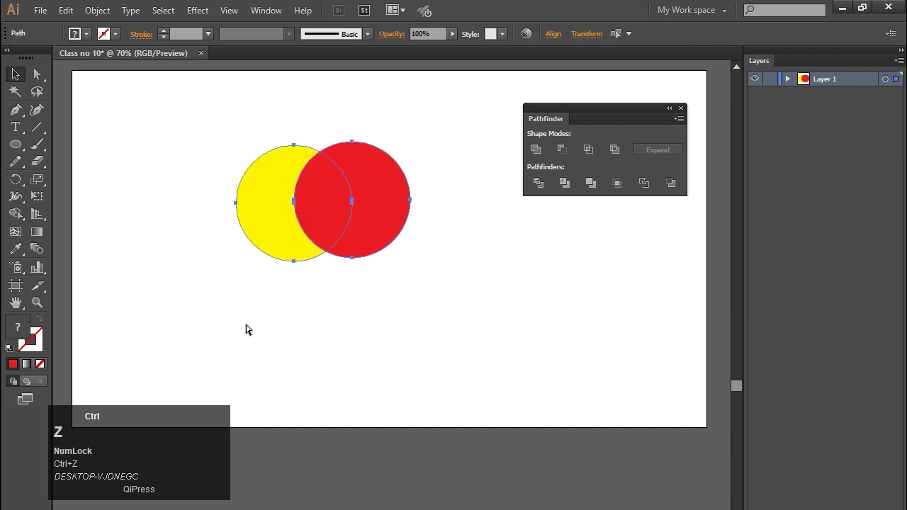
pyautogui.click(266, 349)
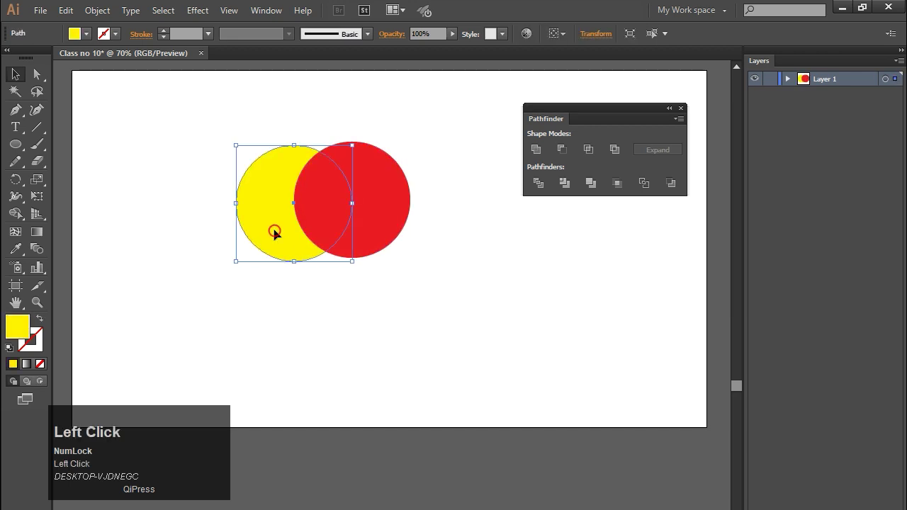
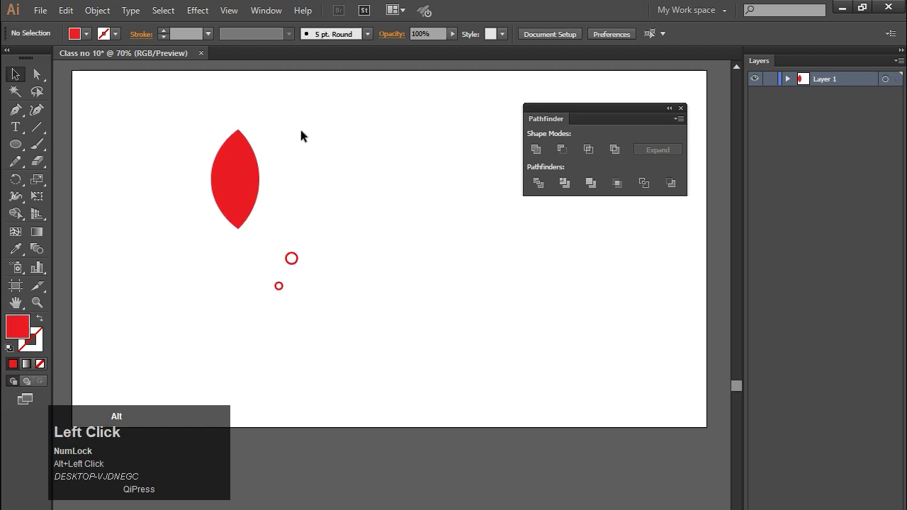
pyautogui.press('alt+Delete')
pyautogui.click(185, 150)
# Step: Clear the leftover petal and draw two overlapping red circles with the Ellipse Tool
pyautogui.press('alt+Delete')
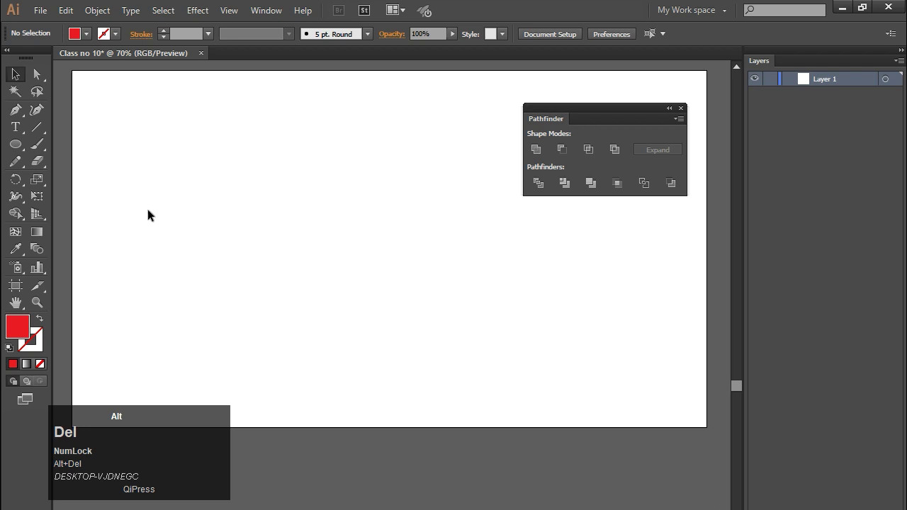
pyautogui.click(23, 154)
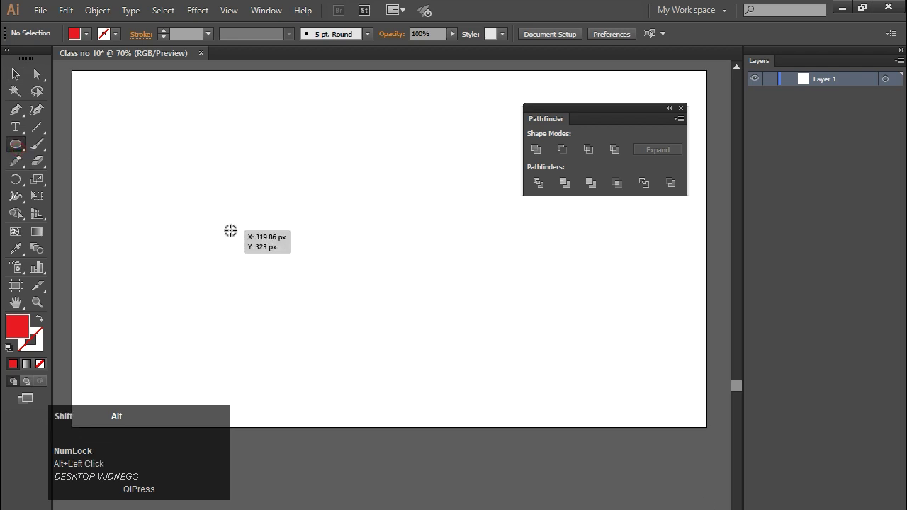
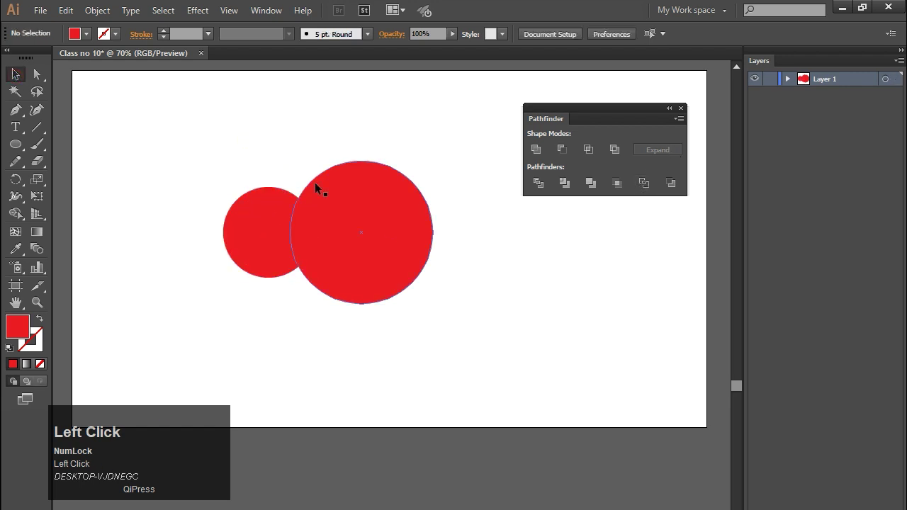
pyautogui.moveTo(250, 149); pyautogui.dragTo(326, 206)
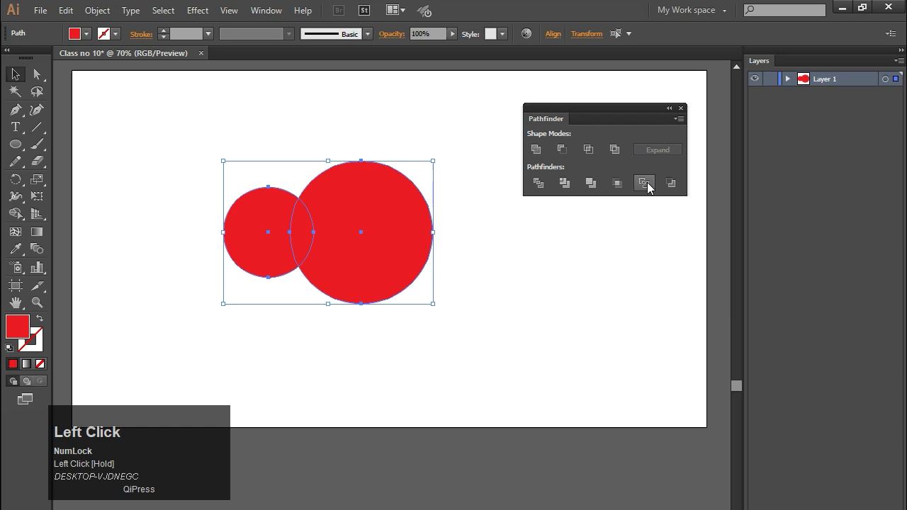
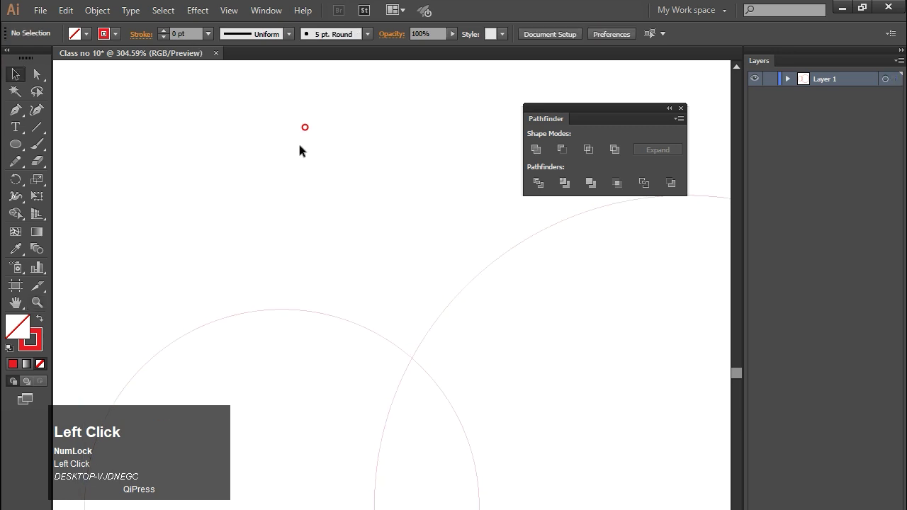
pyautogui.press('Delete')
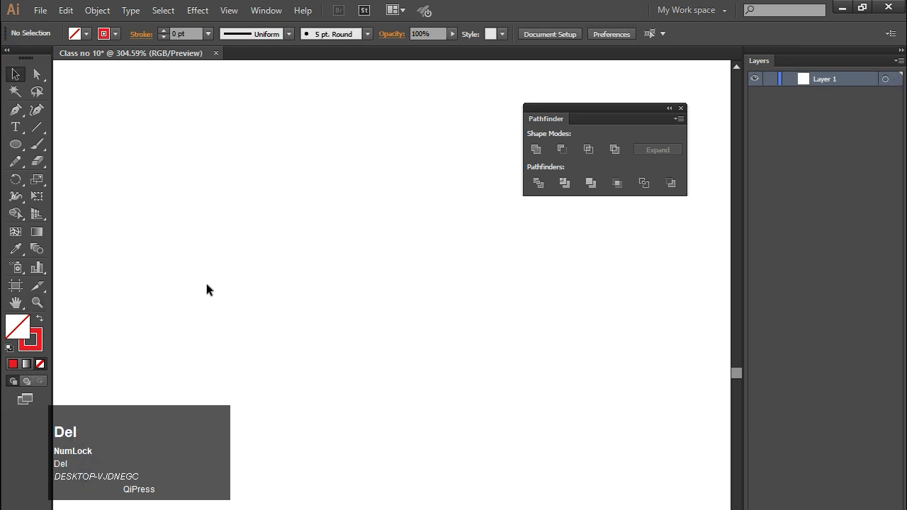
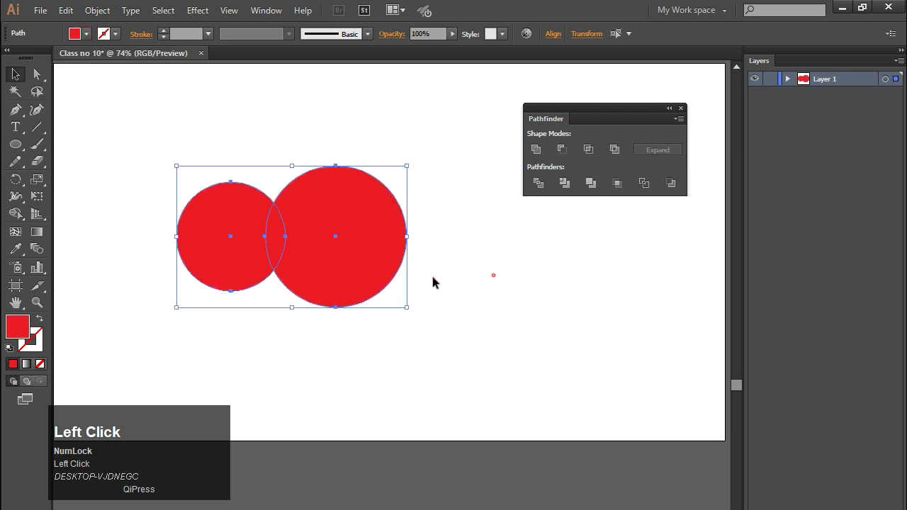
# Step: Try Minus Front to cut a crescent from the circles, then undo back to both circles
pyautogui.click(438, 386)
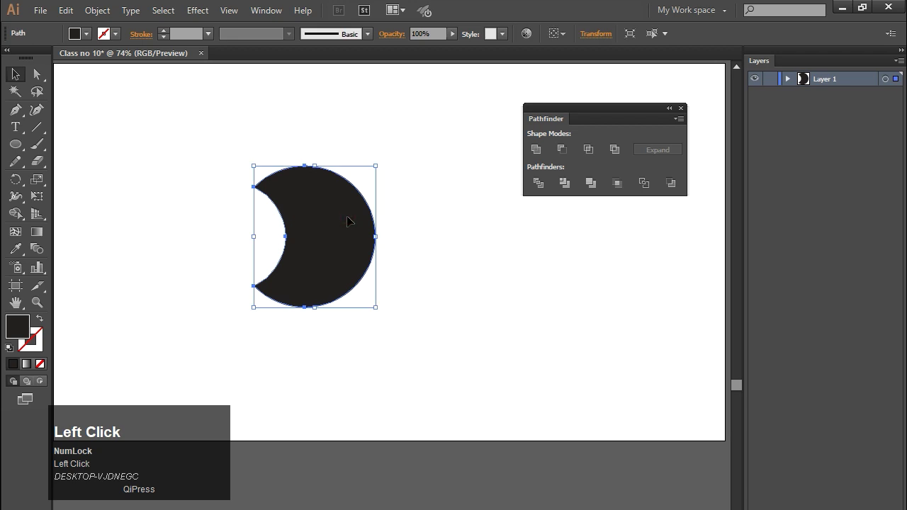
pyautogui.press('ctrl+z')
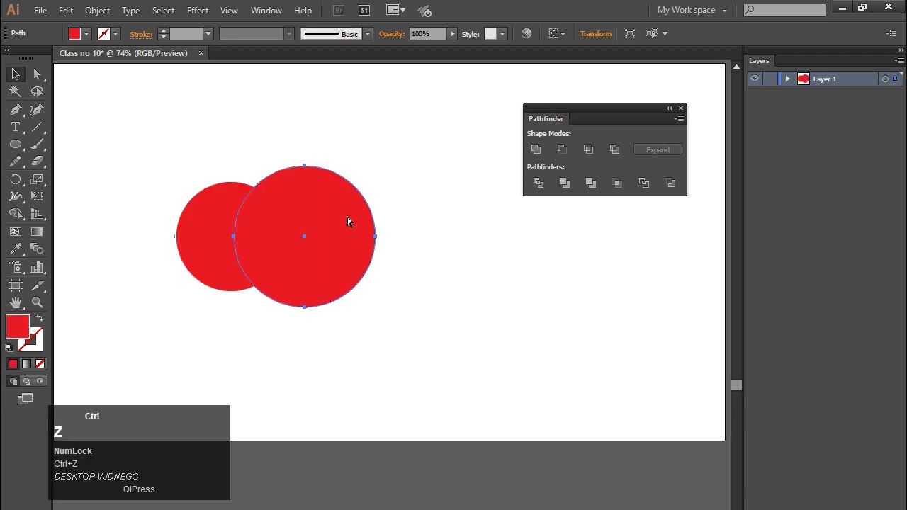
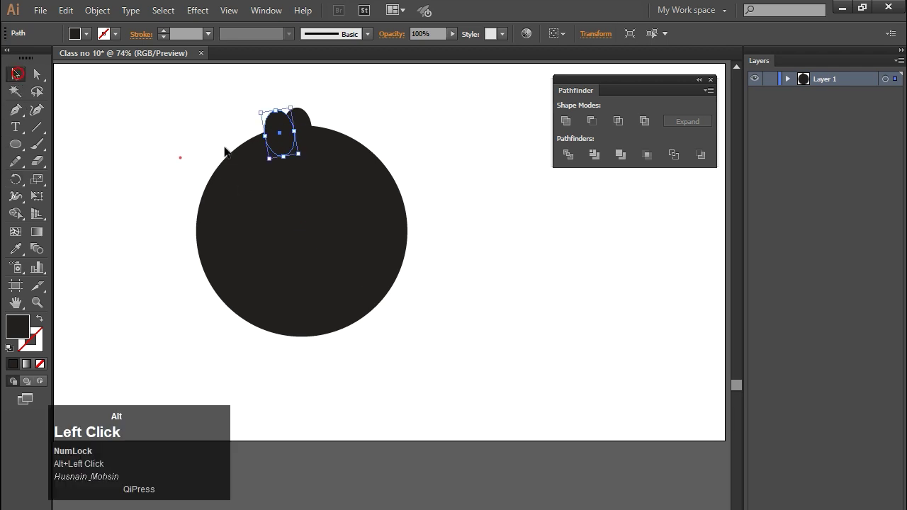
# Step: Rotate-copy the oval around the circle's centre to ring it with evenly spaced teeth
pyautogui.press('alt+Delete')
pyautogui.click(289, 131)
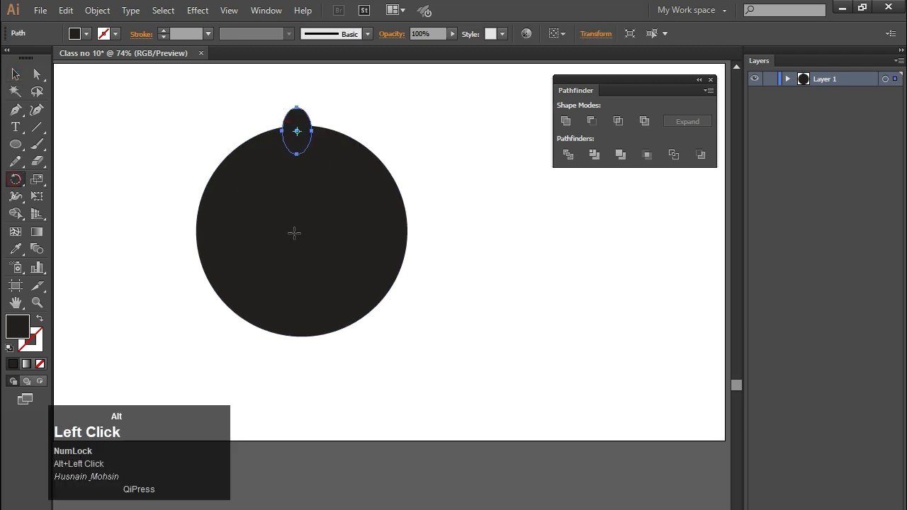
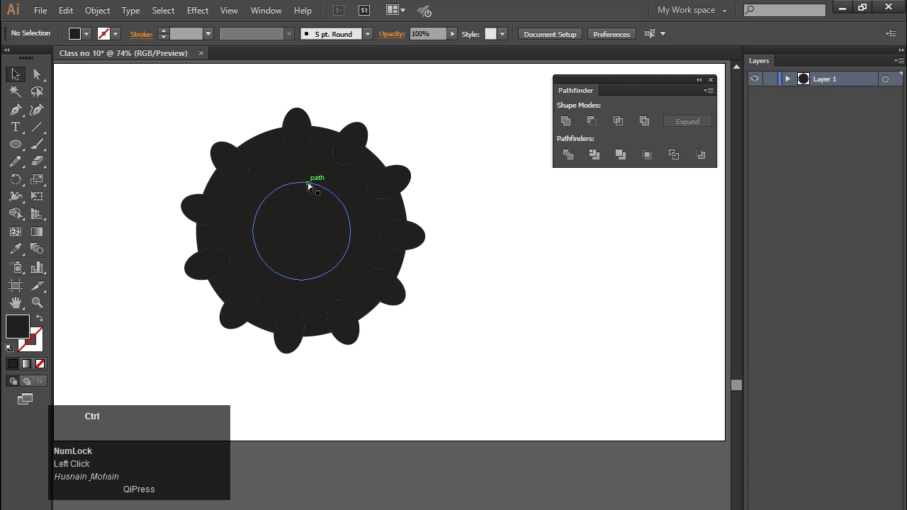
pyautogui.press('ctrl+z')
pyautogui.click(570, 124)
# Step: Add the inner circle and unite the circle and ovals into one cog shape
pyautogui.press('ctrl+z')
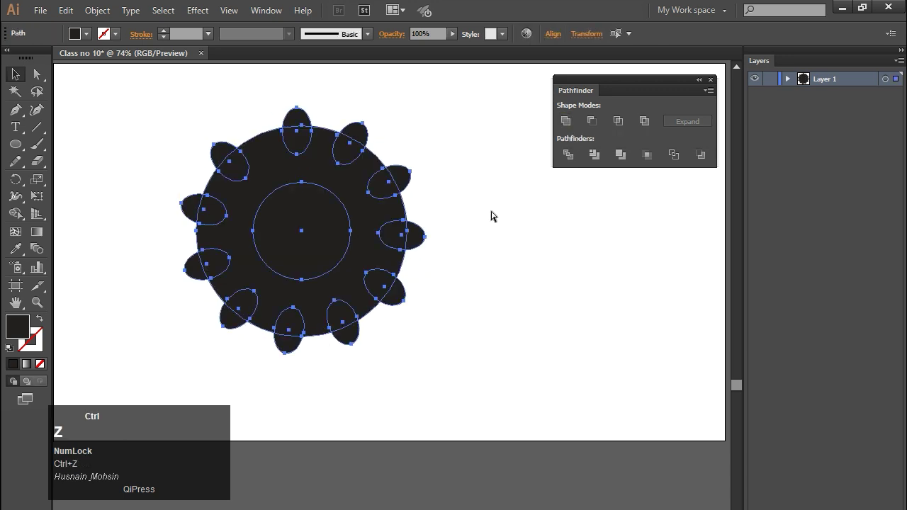
pyautogui.press('ctrl+z')
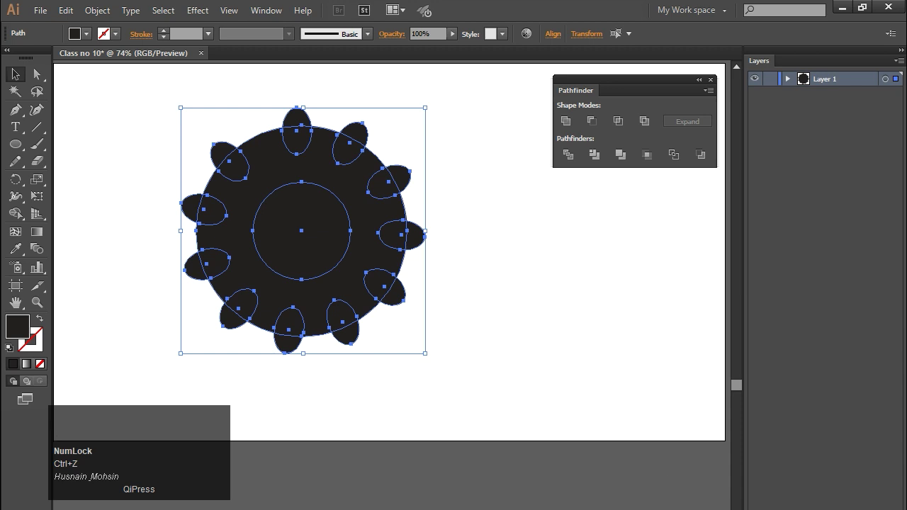
pyautogui.click(520, 297)
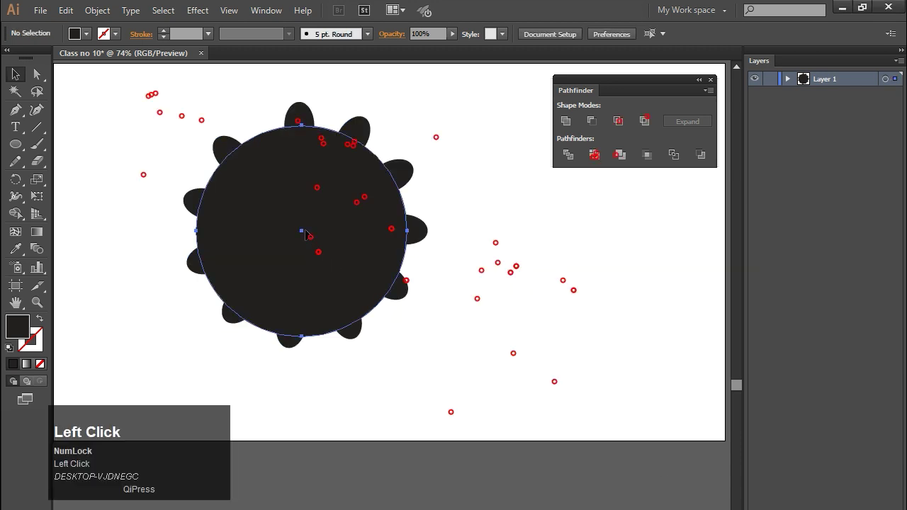
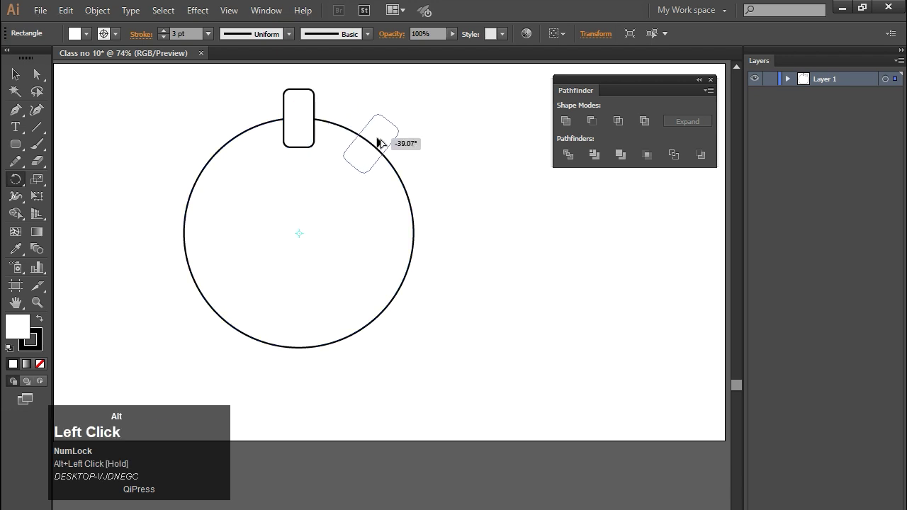
# Step: Repeat the rotated rounded-rectangle copy around the outlined circle with Ctrl+D
pyautogui.press('ctrl+d')
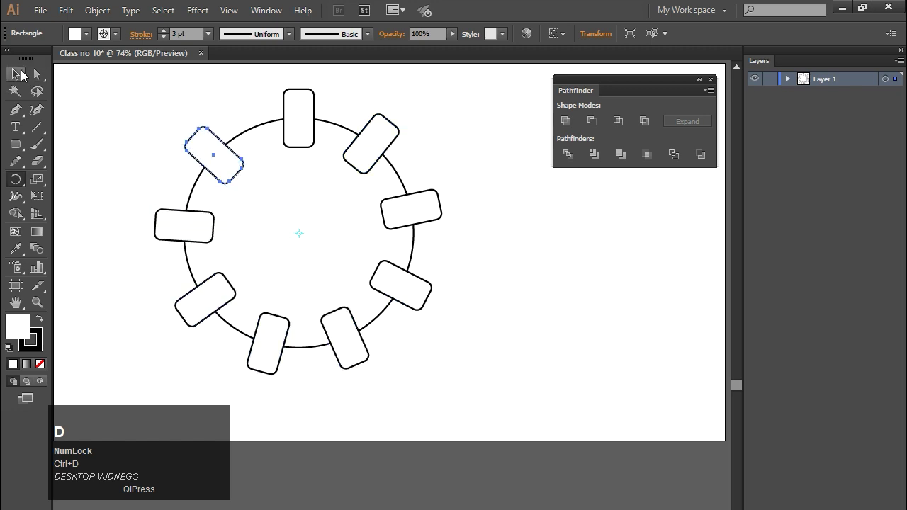
# Step: Subtract the rounded-rectangle tabs from the circle with Minus Front, undoing and redoing the notched cut
pyautogui.moveTo(15, 72); pyautogui.dragTo(596, 129)
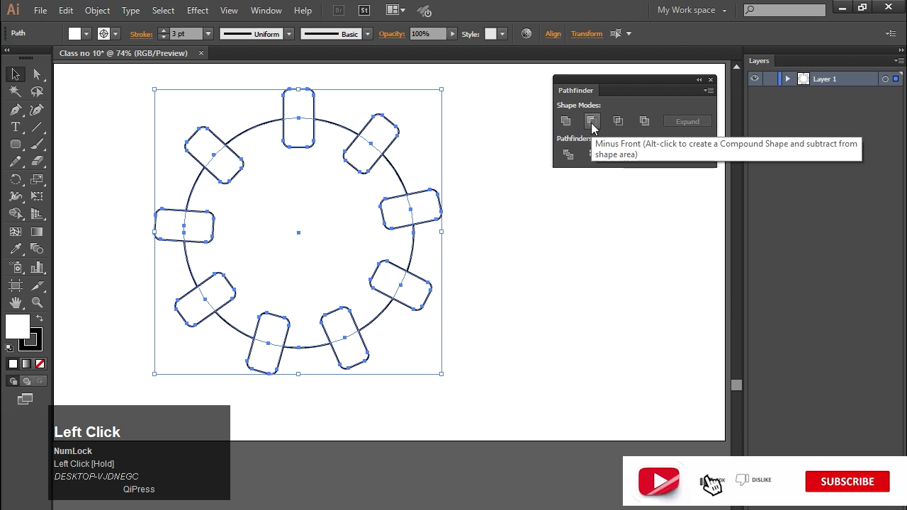
pyautogui.click(597, 128)
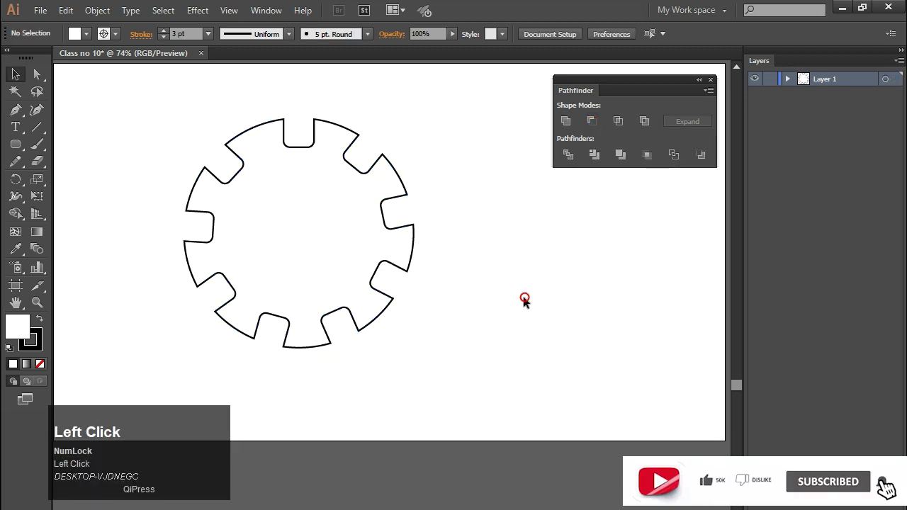
pyautogui.press('ctrl+z')
pyautogui.press('ctrl+shift+z')
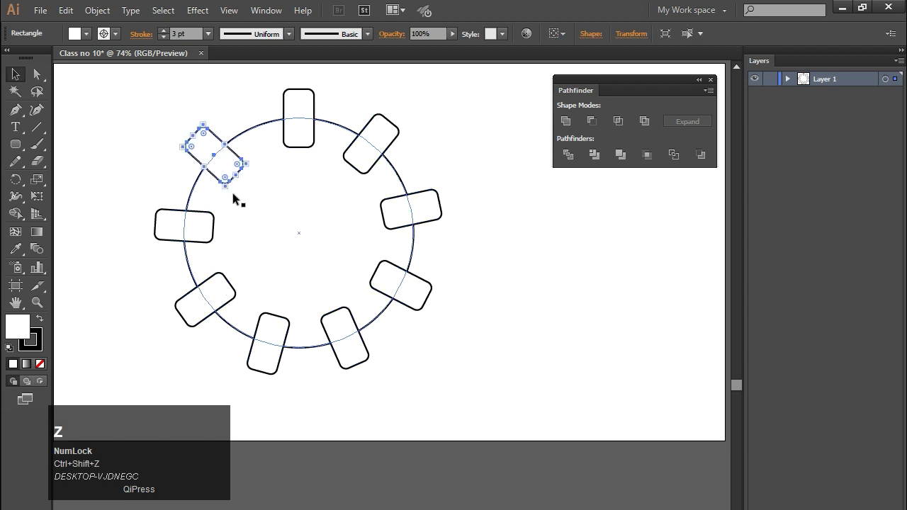
pyautogui.click(151, 124)
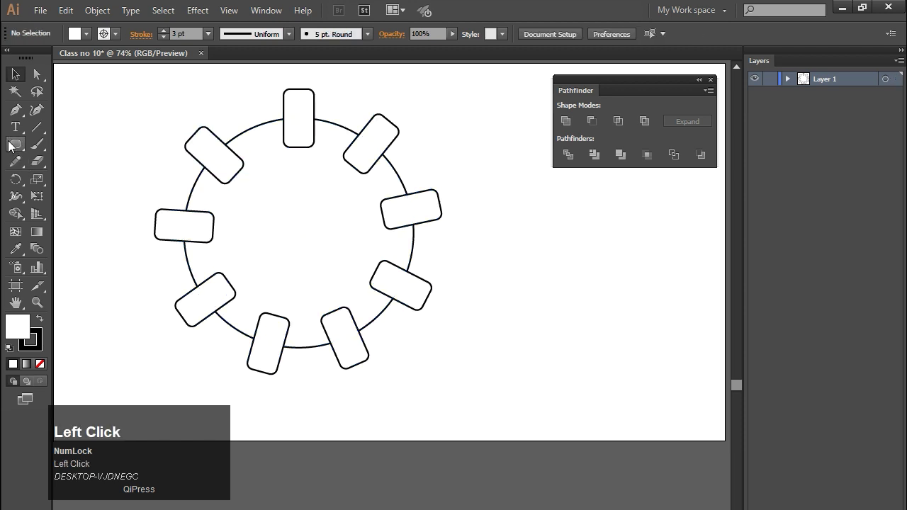
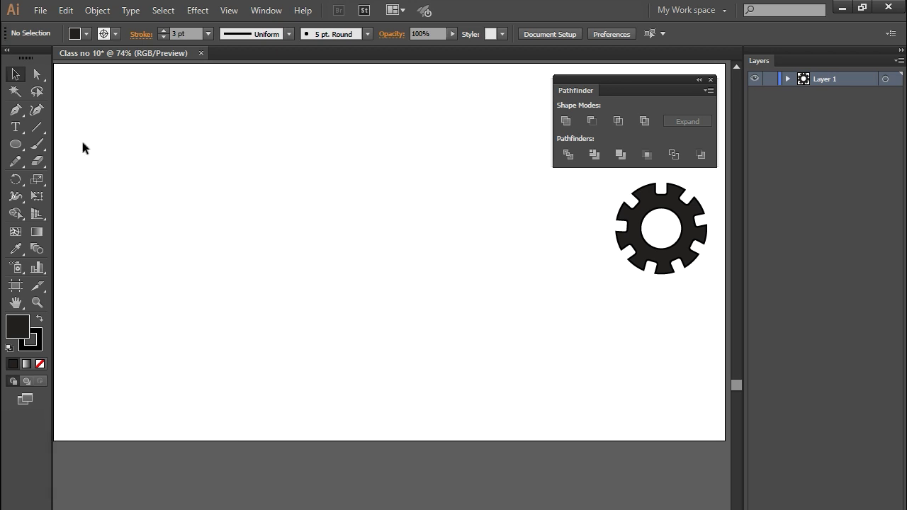
# Step: Switch to the Rounded Rectangle Tool and draw the black notebook body
pyautogui.rightClick(21, 147)
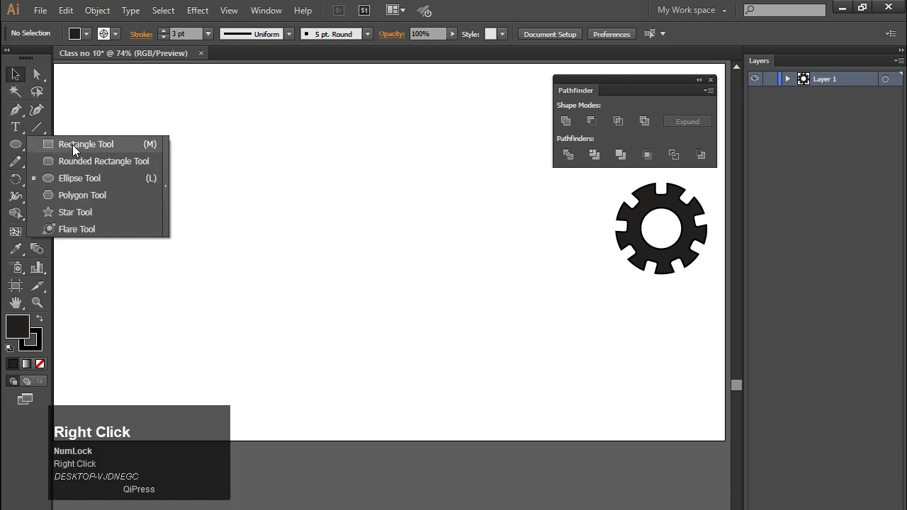
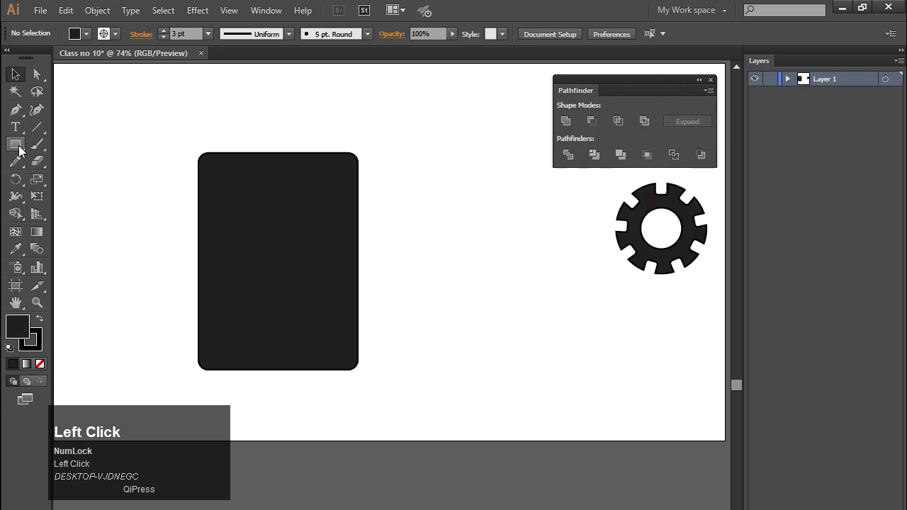
pyautogui.click(20, 147)
pyautogui.rightClick(21, 147)
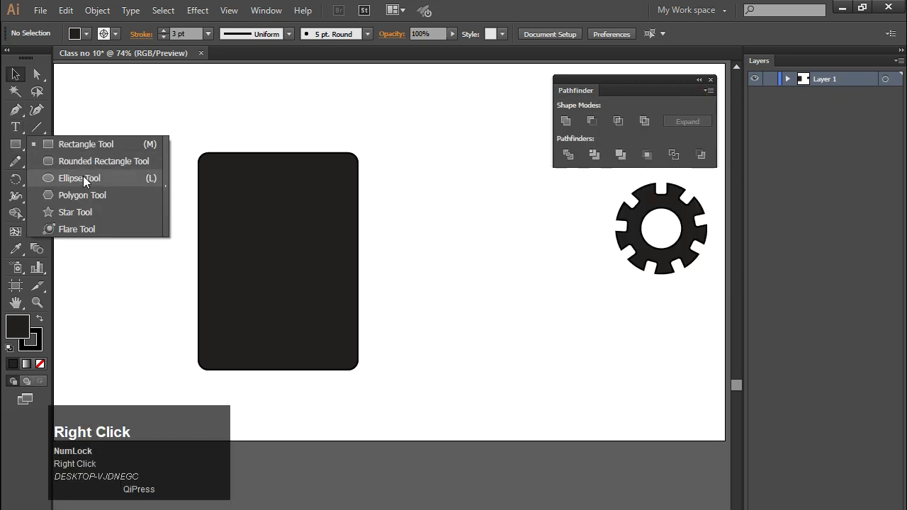
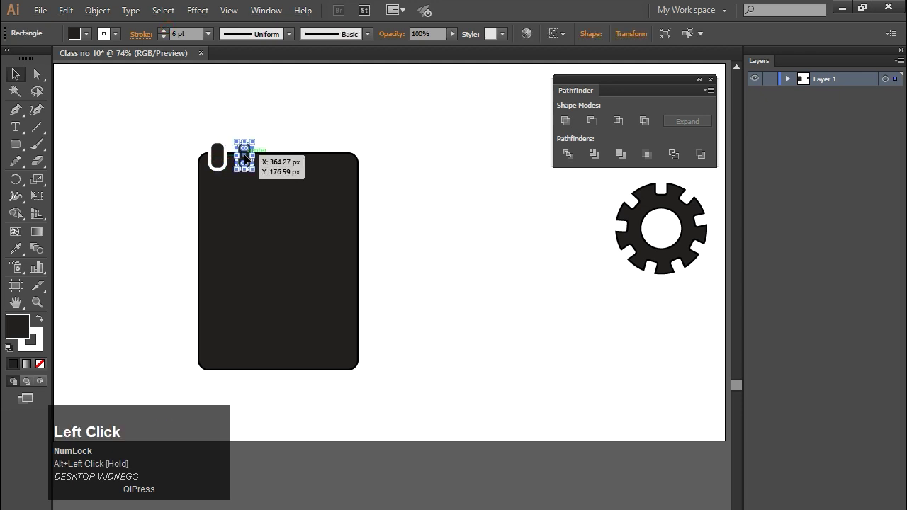
# Step: Duplicate the ring across the top edge to five, removing a spare, and select all five rings
pyautogui.press('ctrl+d')
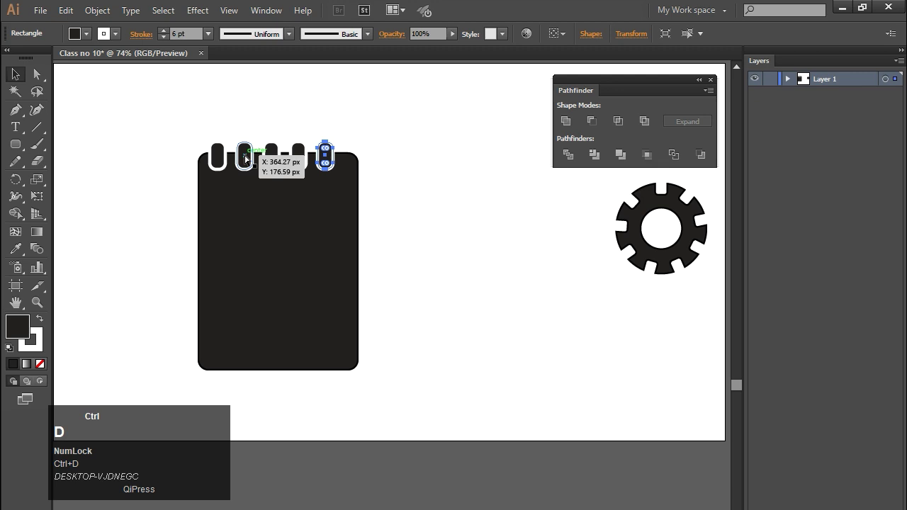
pyautogui.click(18, 85)
pyautogui.press('Delete')
pyautogui.moveTo(301, 141); pyautogui.dragTo(348, 151)
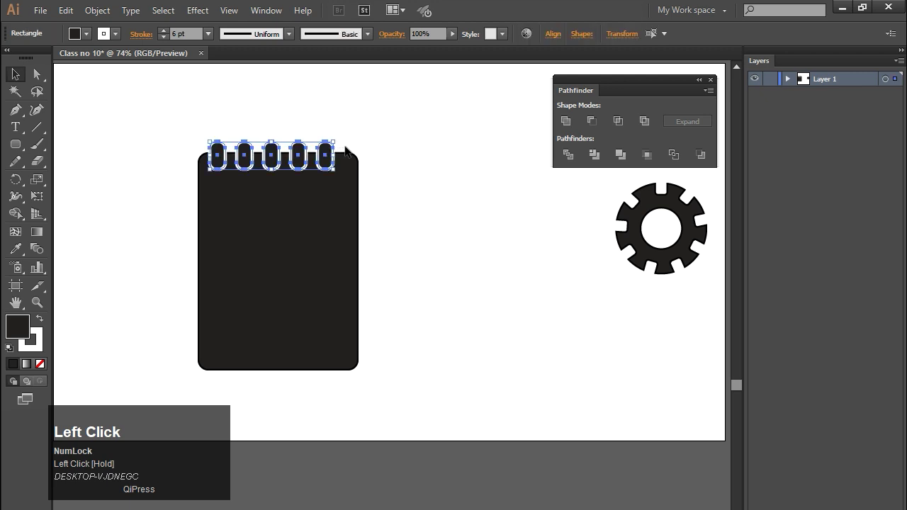
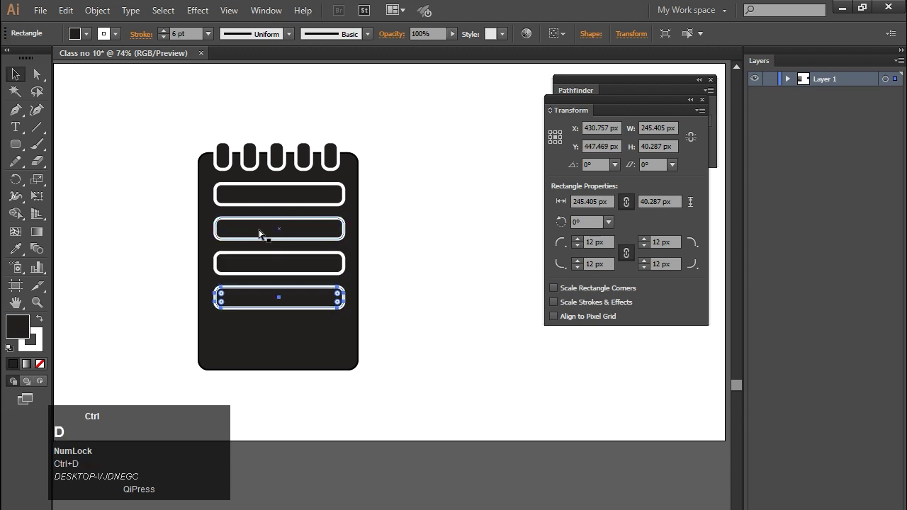
# Step: Deselect everything after placing the fifth bar below the others
pyautogui.click(15, 75)
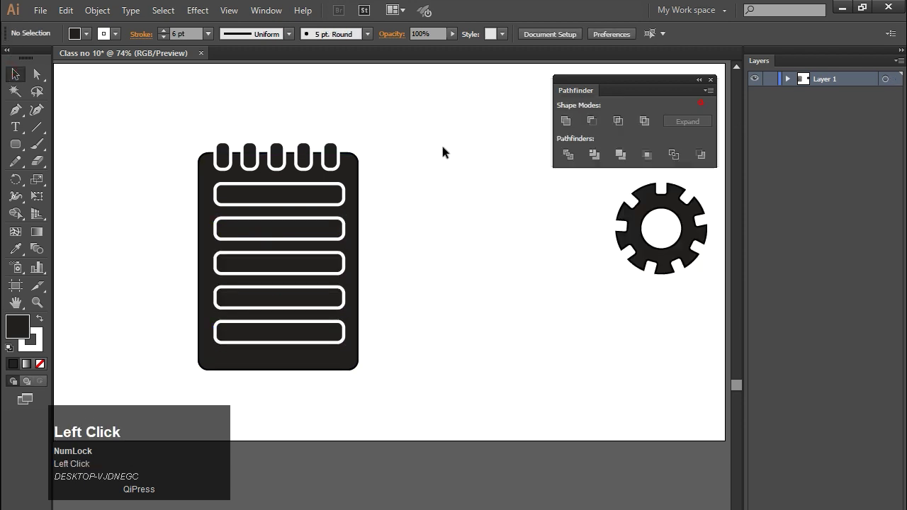
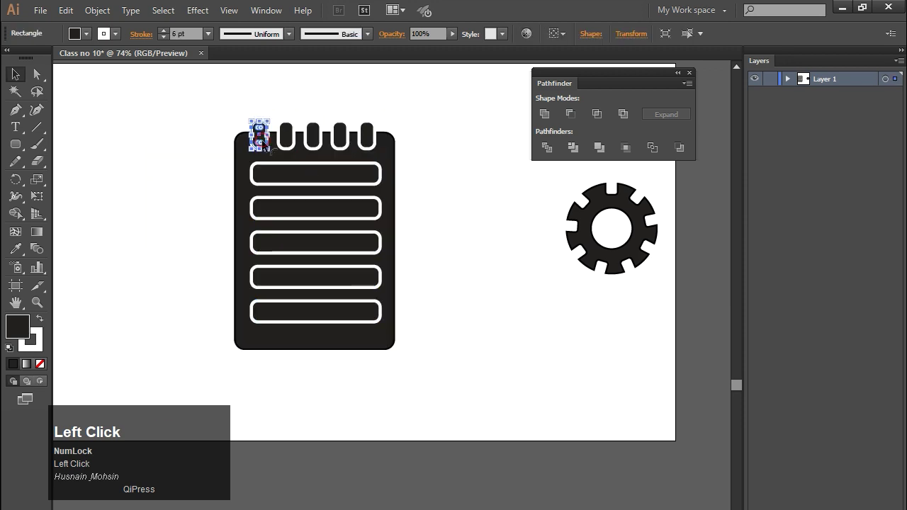
# Step: Adjust the stroke colour, then Trim the notebook body, rings and bars into separate pieces
pyautogui.click(223, 111)
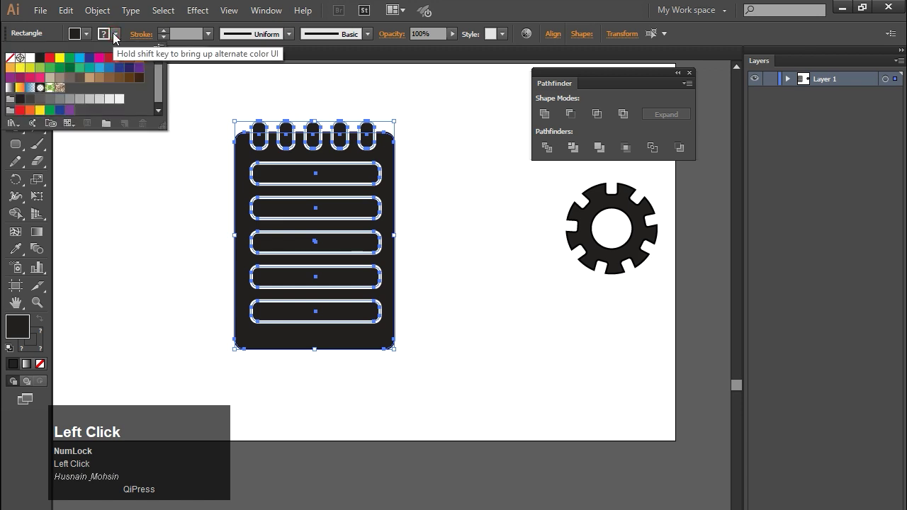
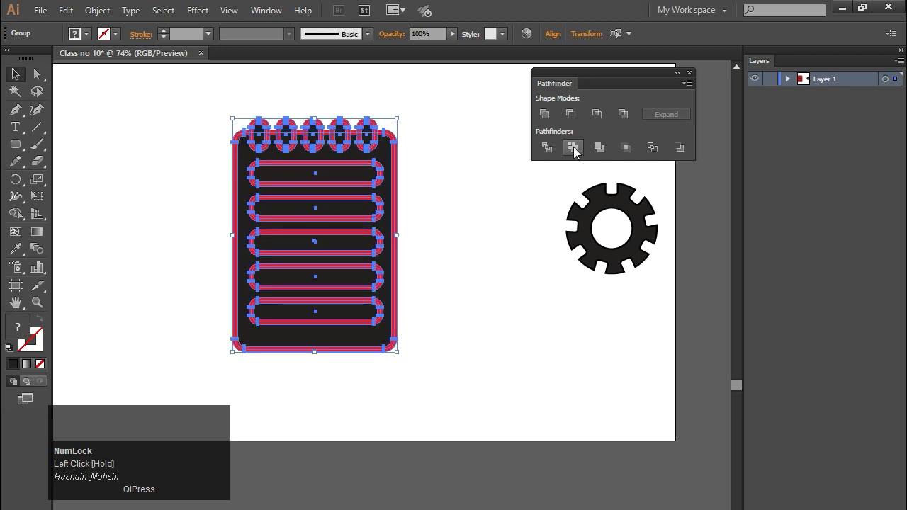
pyautogui.click(579, 152)
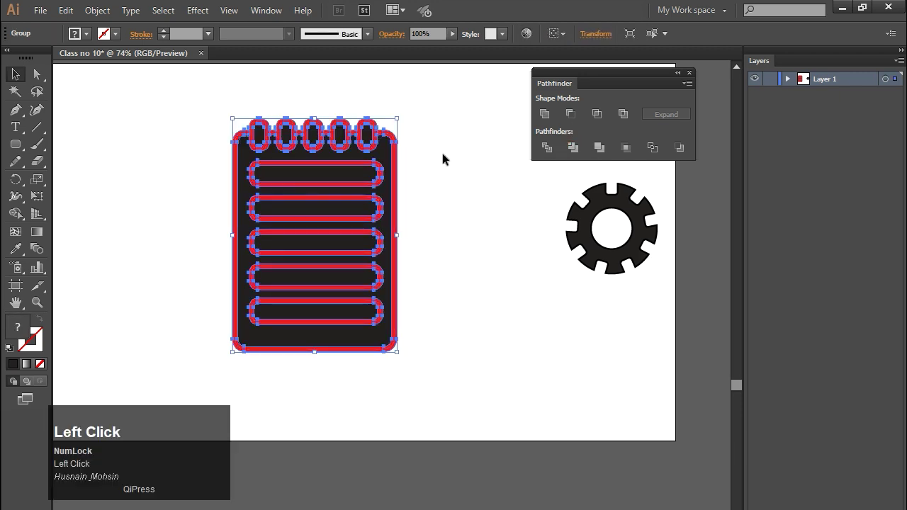
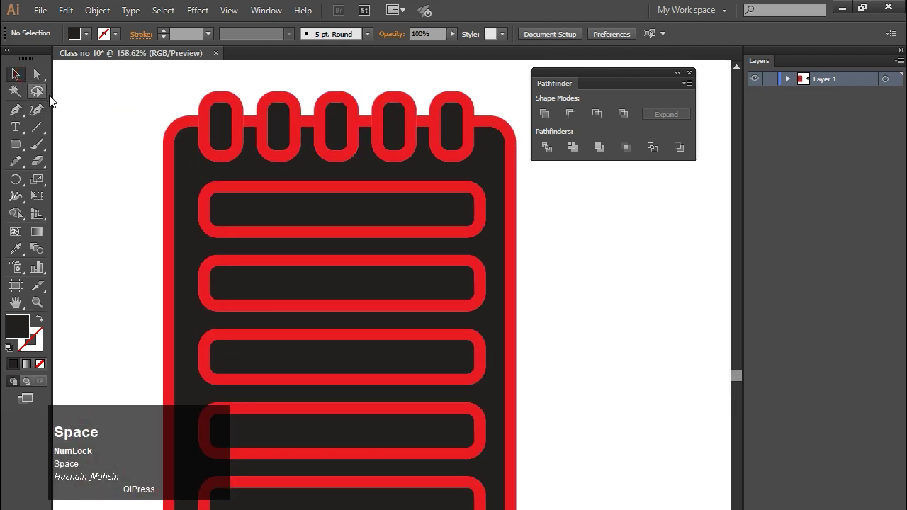
# Step: Select the red outline pieces by colour with the Magic Wand Tool
pyautogui.click(17, 94)
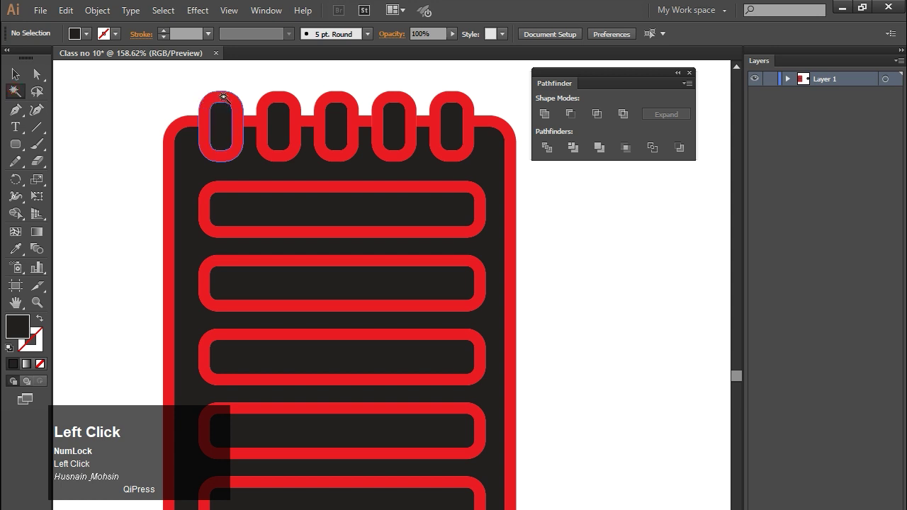
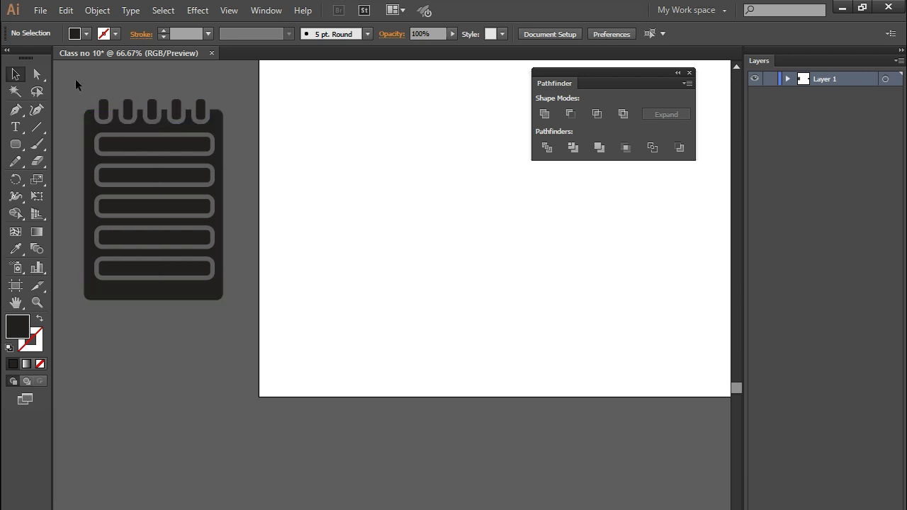
# Step: Move the notebook back onto the artboard and undo to its editable outlined shapes
pyautogui.press('space')
pyautogui.moveTo(189, 213); pyautogui.dragTo(128, 86)
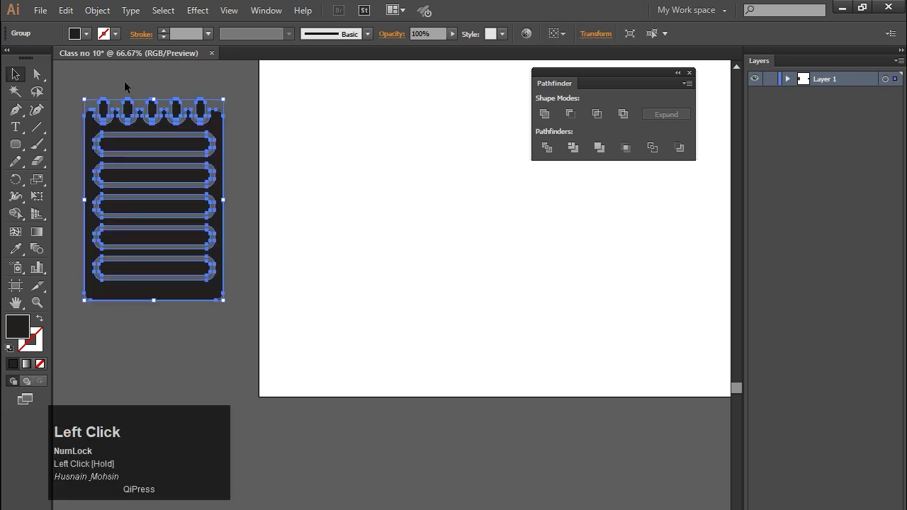
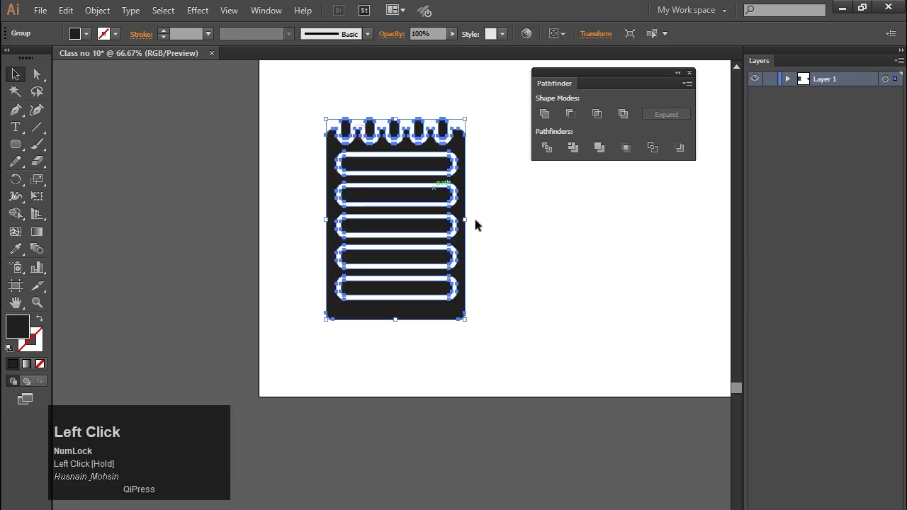
pyautogui.press('ctrl+z')
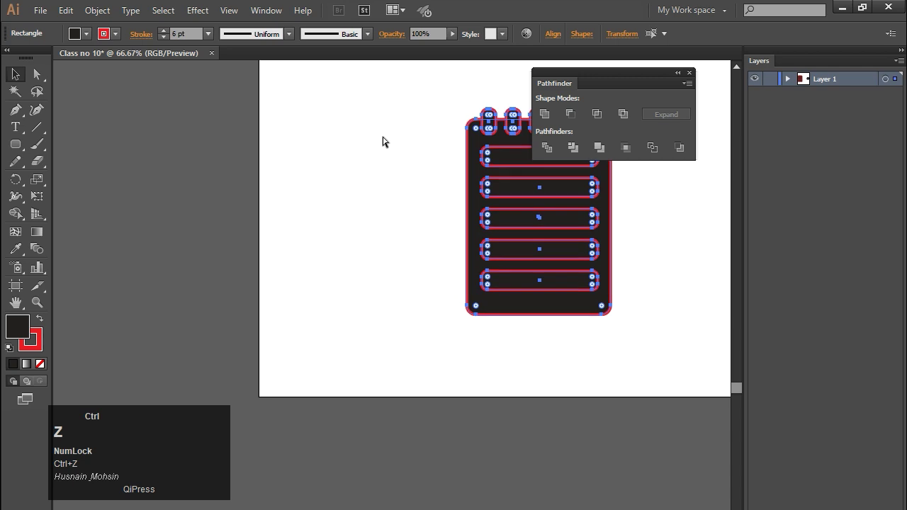
# Step: Give the ring and bar outlines a 9 pt red stroke
pyautogui.click(19, 73)
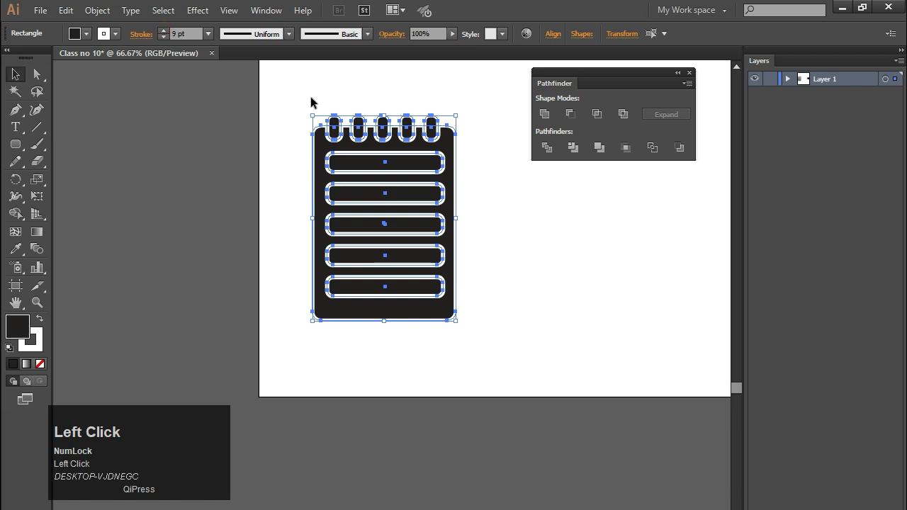
pyautogui.click(122, 40)
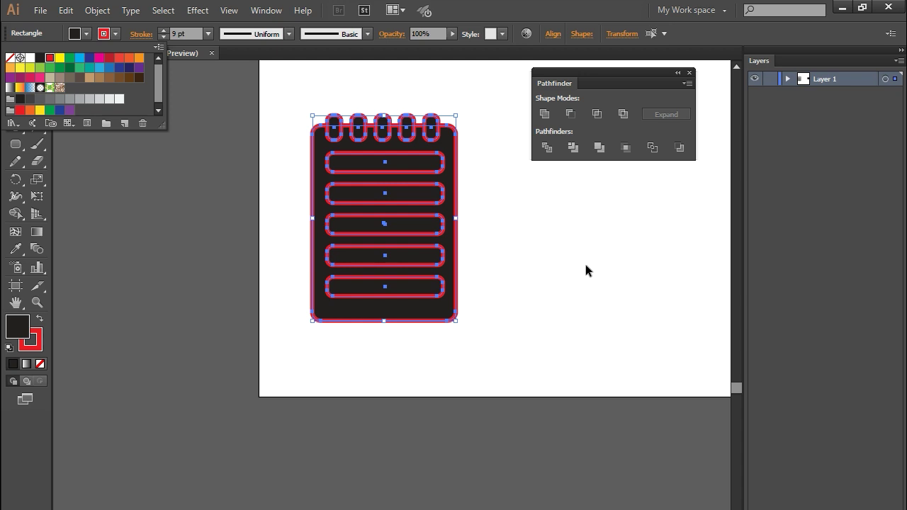
pyautogui.click(121, 40)
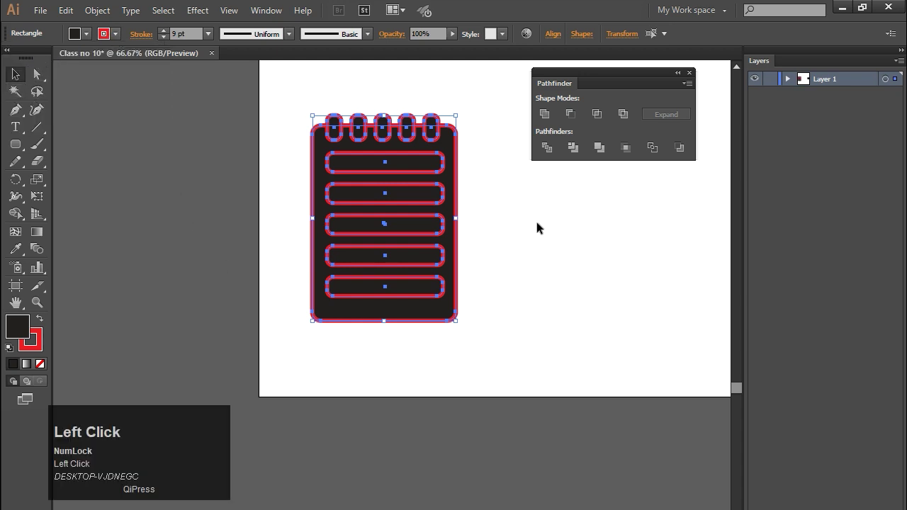
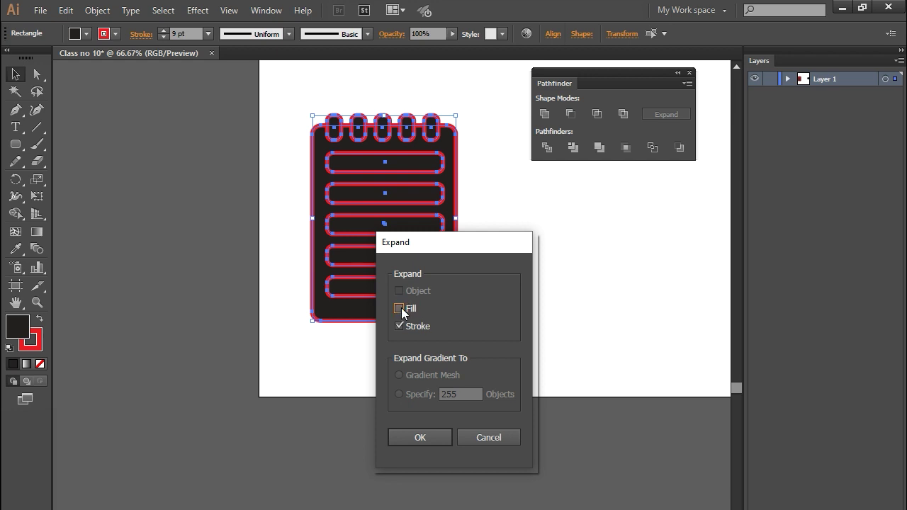
# Step: Expand only the red strokes and delete the selected outline pieces, leaving white cut-out rings and bars
pyautogui.click(438, 442)
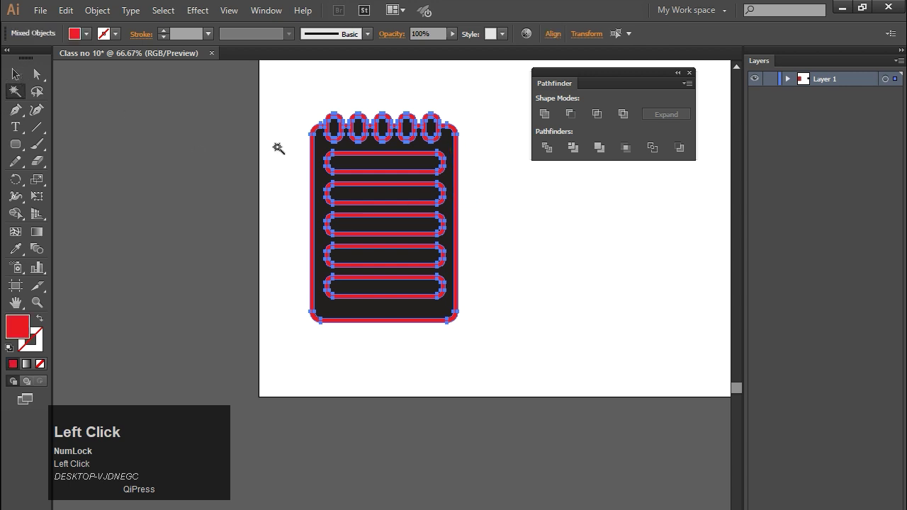
pyautogui.press('Delete')
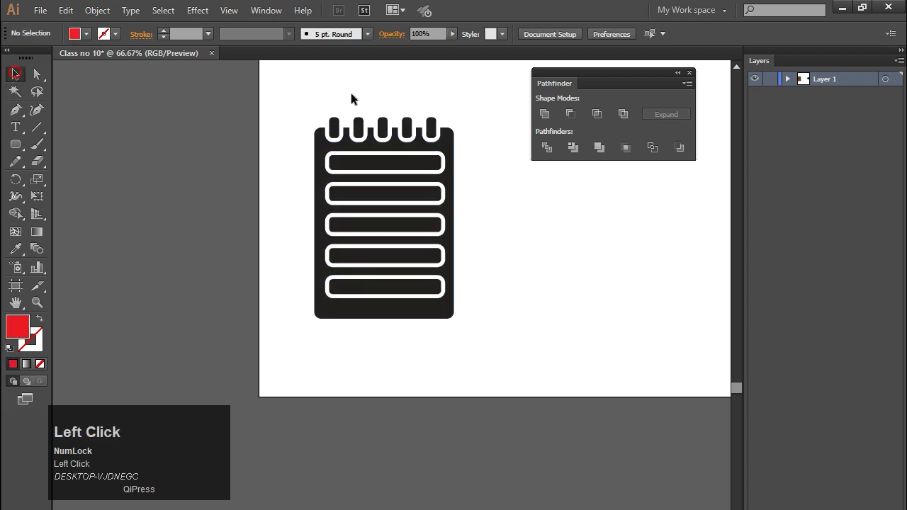
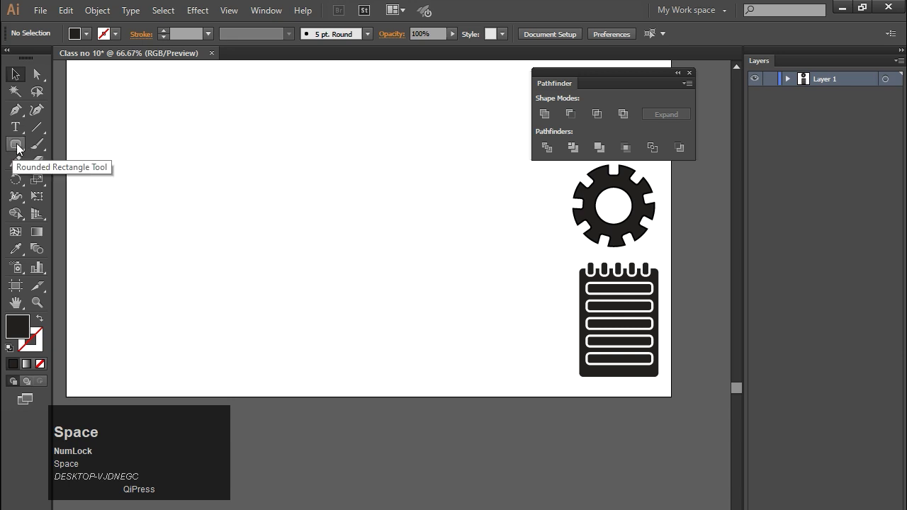
# Step: Alt-drag a copy of the black star to its right to start the second overlapping cluster
pyautogui.rightClick(21, 149)
pyautogui.moveTo(82, 216); pyautogui.dragTo(271, 166)
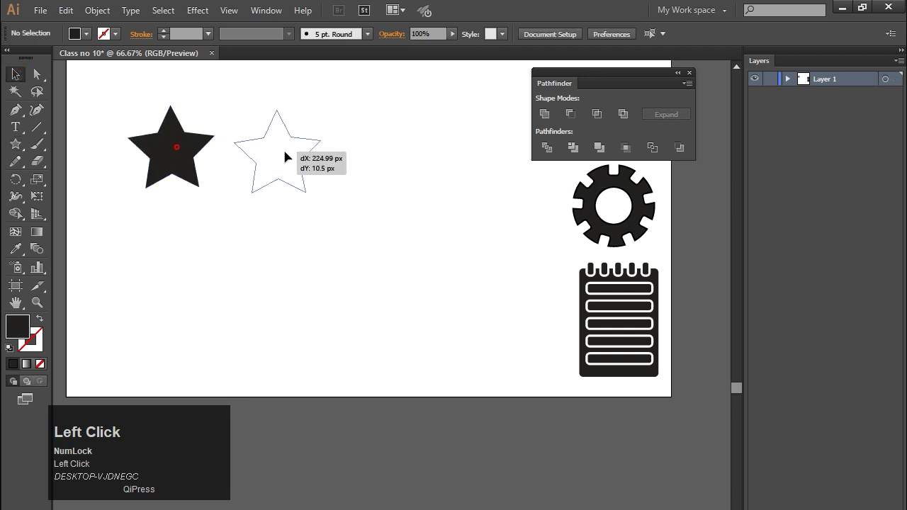
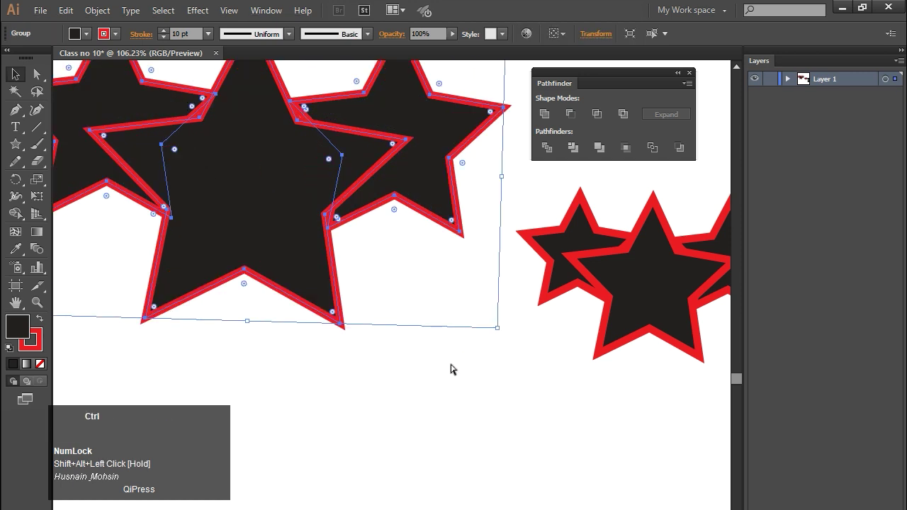
# Step: Move the large star cluster right and scale it down with Scale Strokes & Effects enabled
pyautogui.press('space')
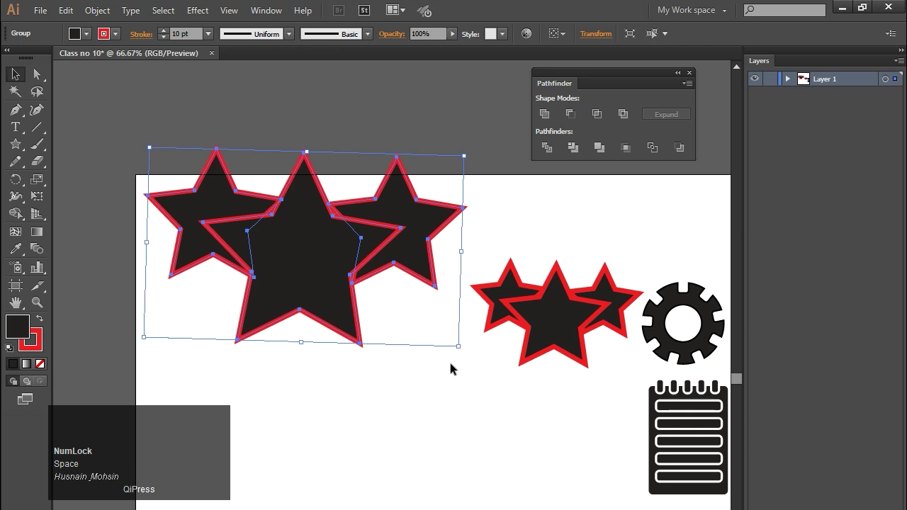
pyautogui.press('space')
pyautogui.moveTo(337, 247); pyautogui.dragTo(337, 336)
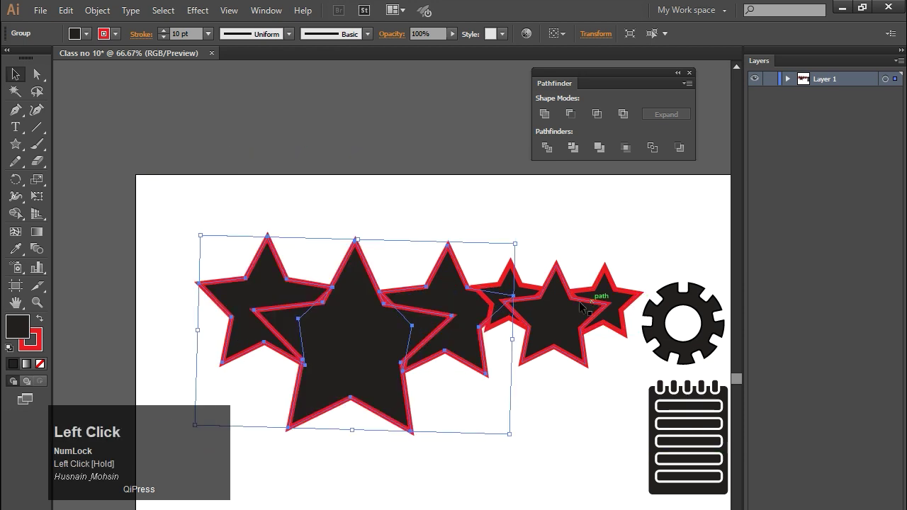
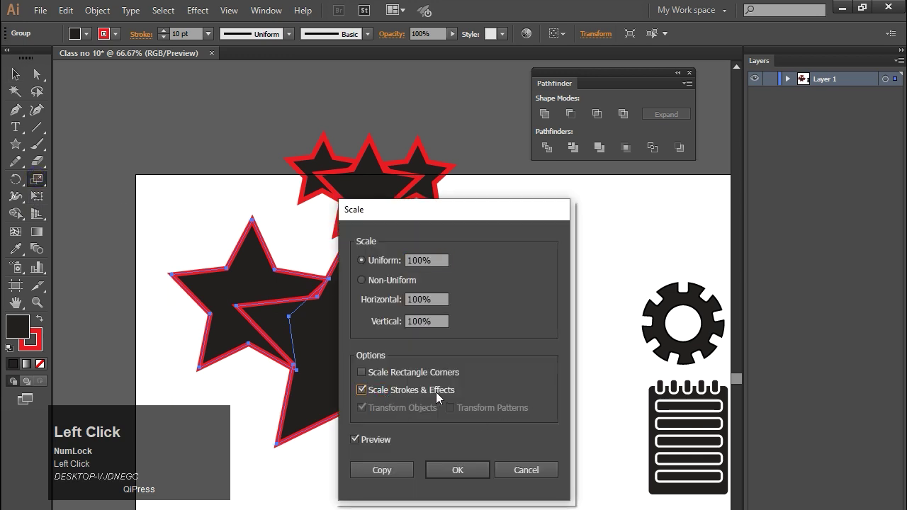
pyautogui.click(463, 472)
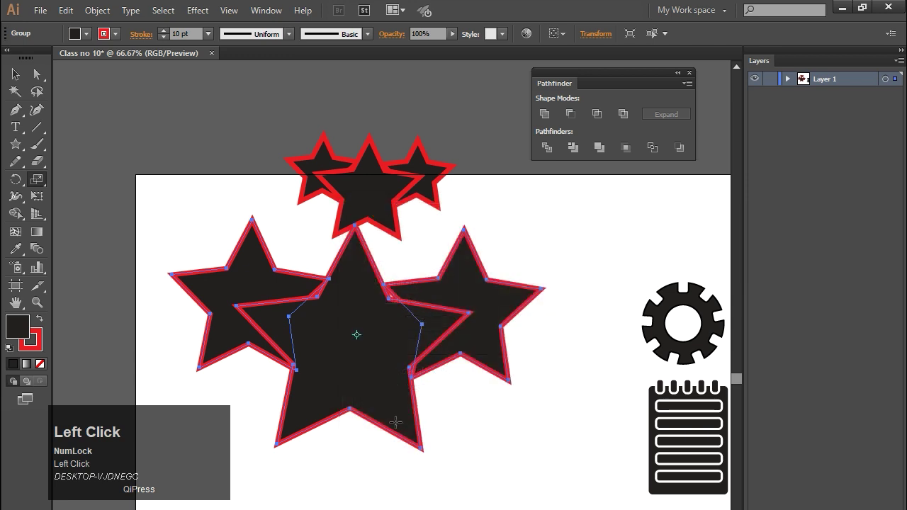
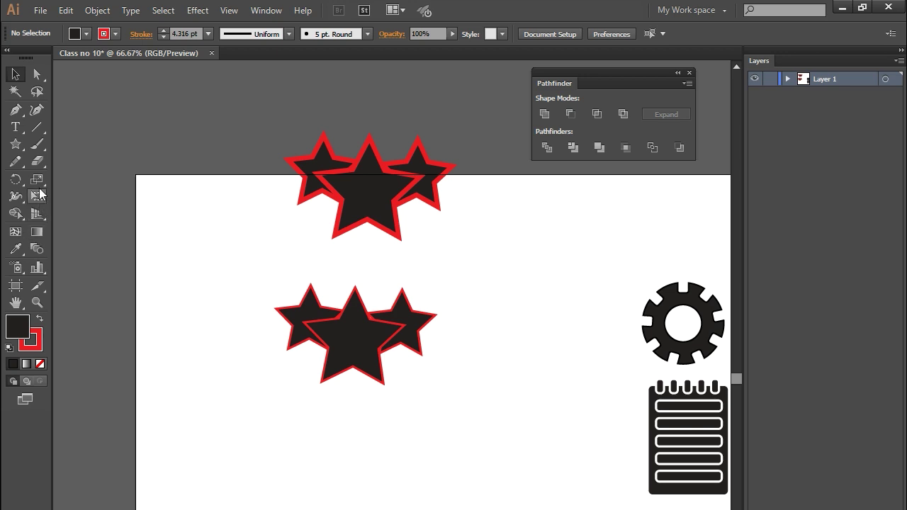
# Step: Select both star clusters and the leftover stars with the Selection Tool and delete them all
pyautogui.click(45, 180)
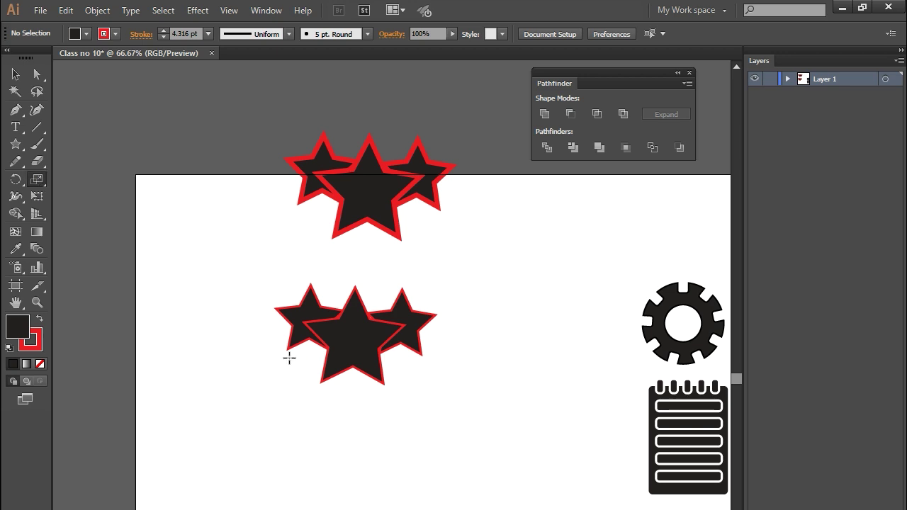
pyautogui.click(25, 79)
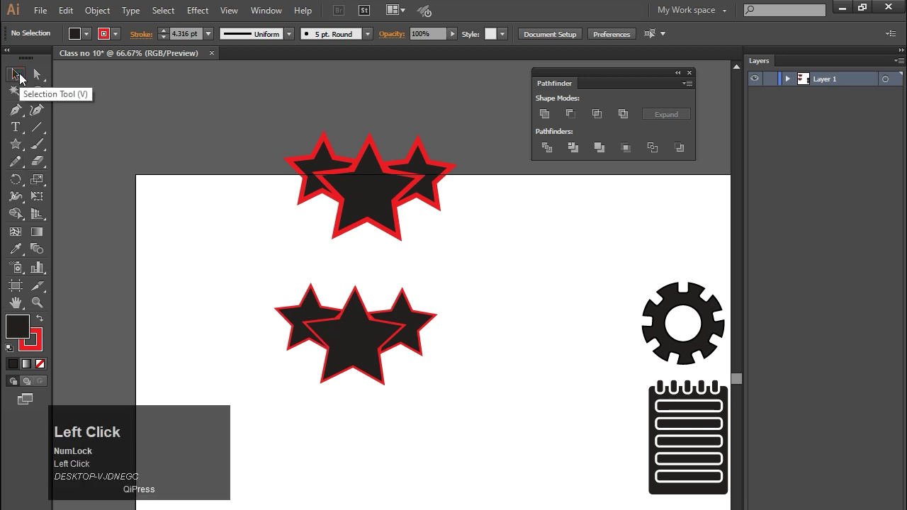
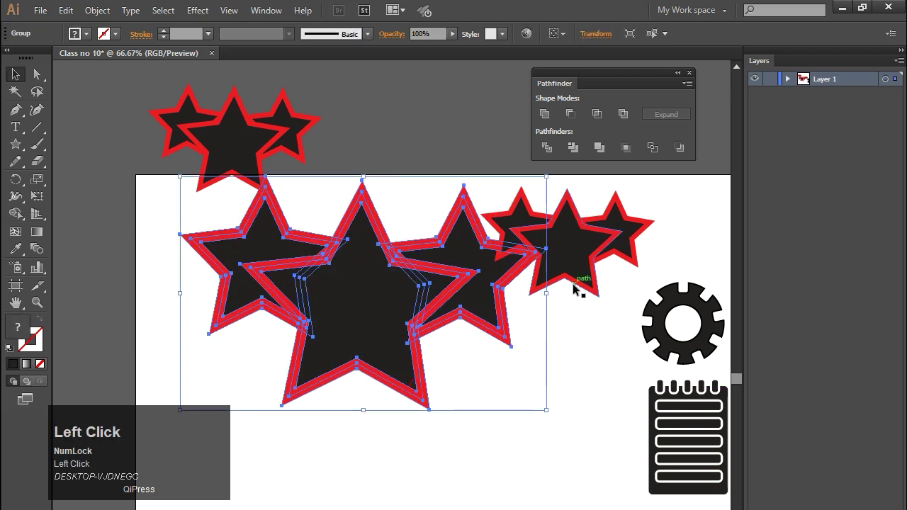
pyautogui.press('ctrl+z')
pyautogui.click(261, 240)
pyautogui.click(520, 389)
pyautogui.press('Delete')
pyautogui.click(303, 189)
pyautogui.press('Delete')
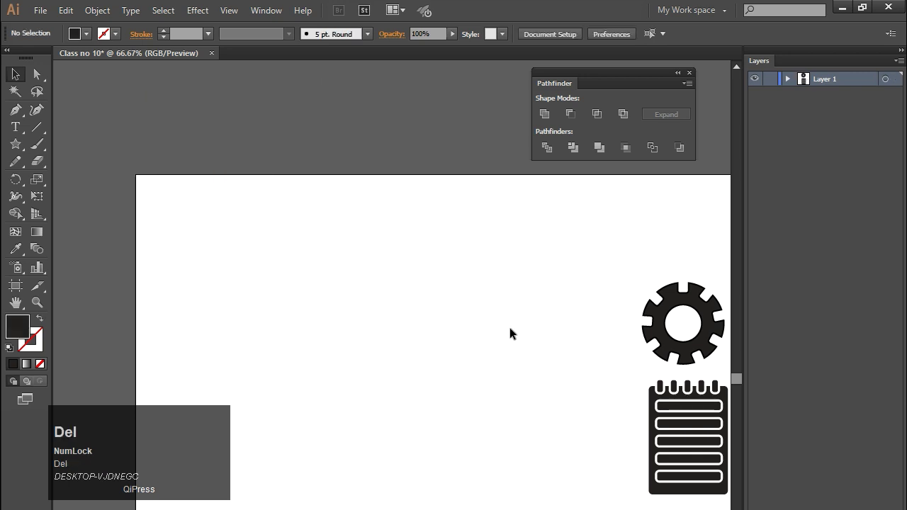
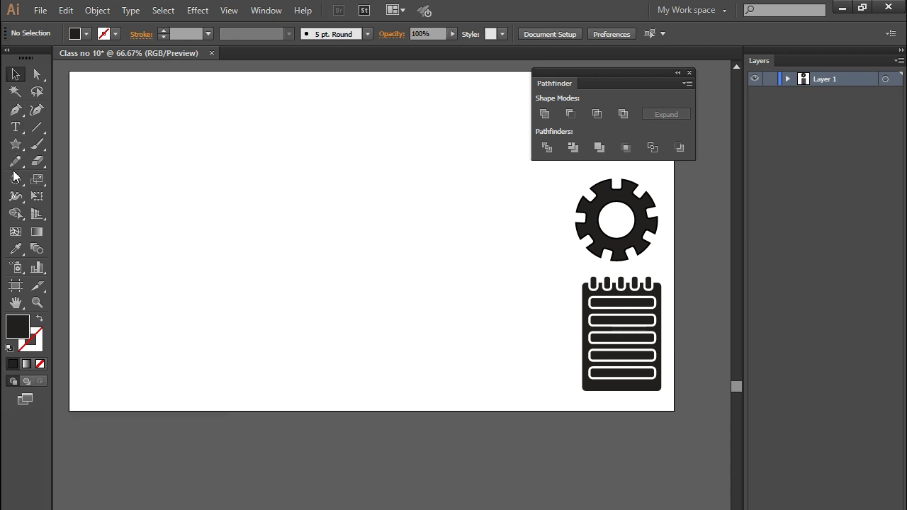
# Step: Switch to the Ellipse Tool to start drawing the two overlapping speech bubbles
pyautogui.click(25, 80)
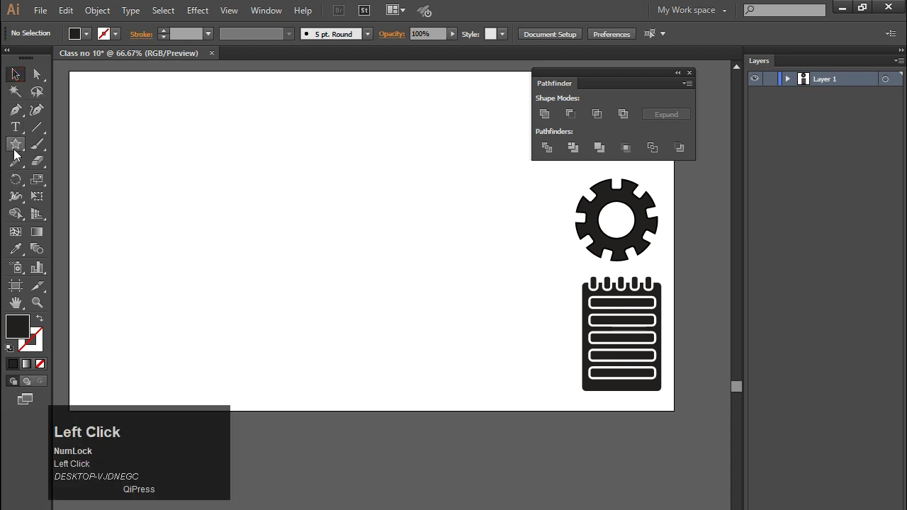
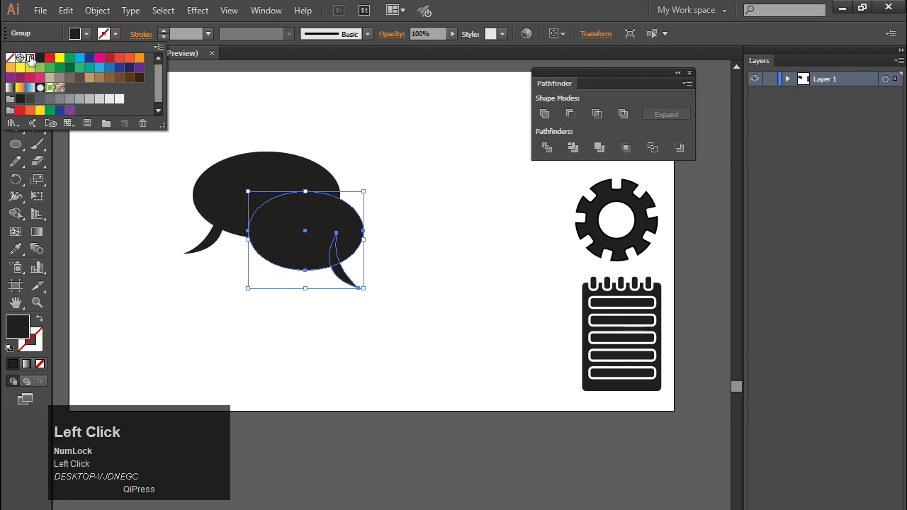
# Step: Marquee-select both speech bubbles so they can receive a 14 pt blue stroke
pyautogui.moveTo(169, 33); pyautogui.dragTo(241, 228)
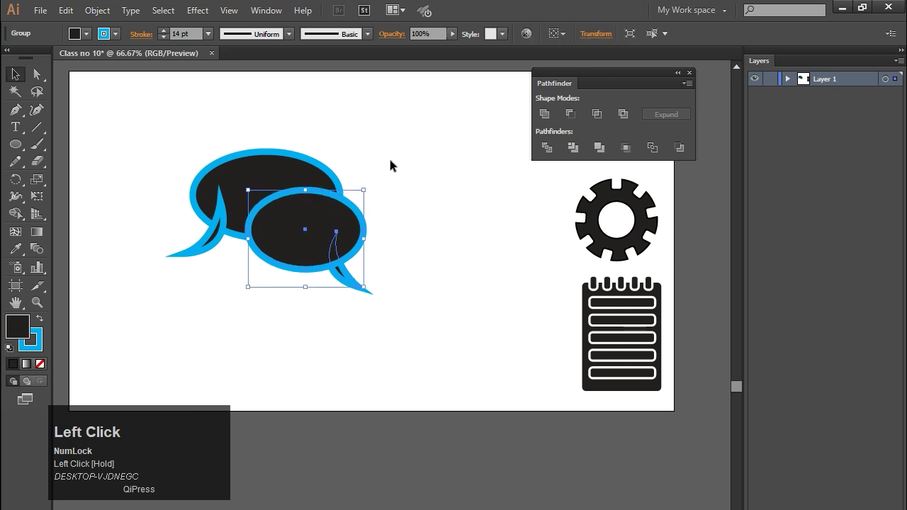
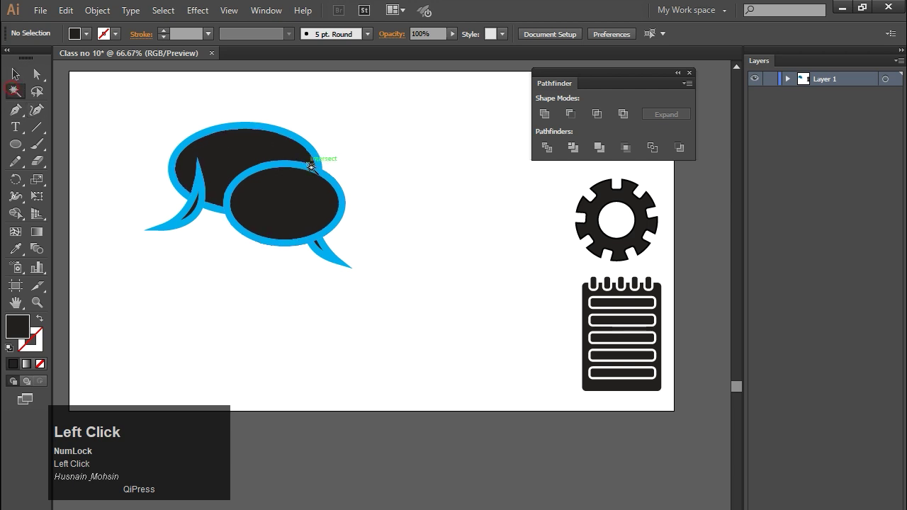
# Step: Delete the blue outline pieces via Magic Wand, then select a black bubble tail piece
pyautogui.press('Delete')
pyautogui.click(15, 76)
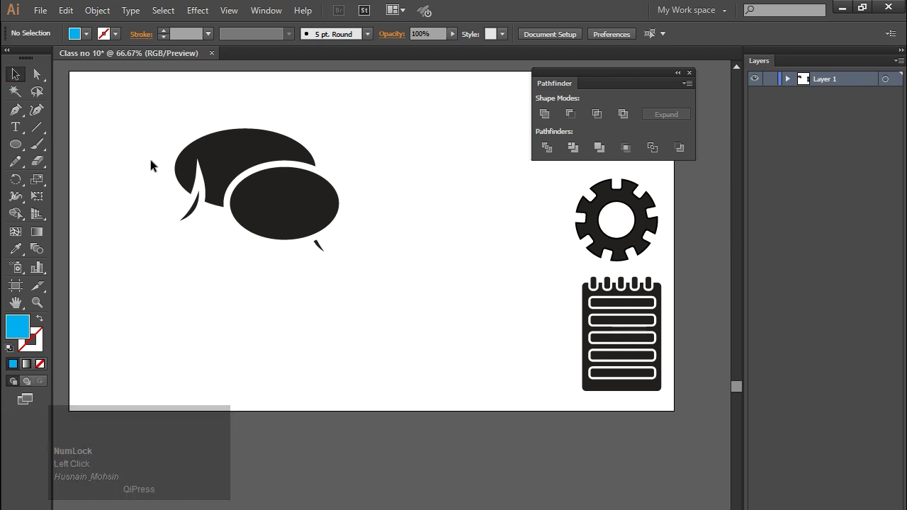
pyautogui.click(202, 189)
# Step: Undo the outline removal and reselect the blue-outlined bubble group with the Selection Tool
pyautogui.press('ctrl+z')
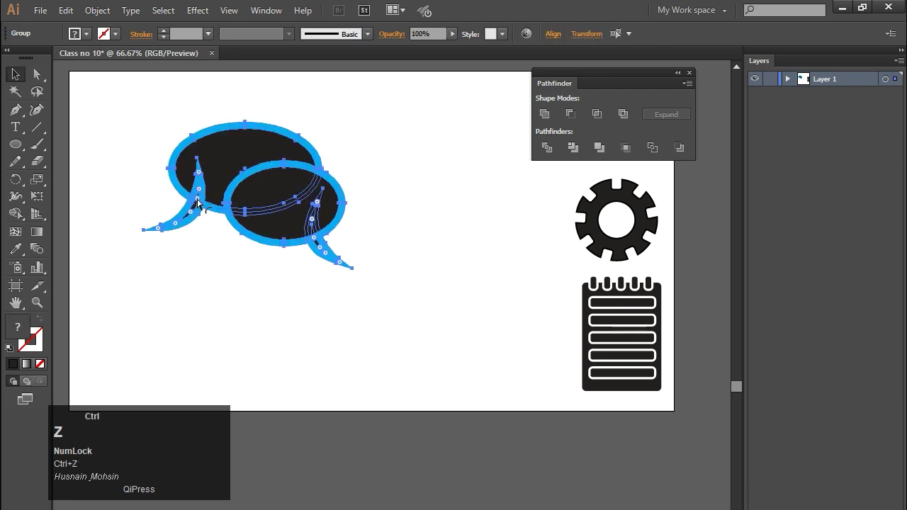
pyautogui.click(24, 80)
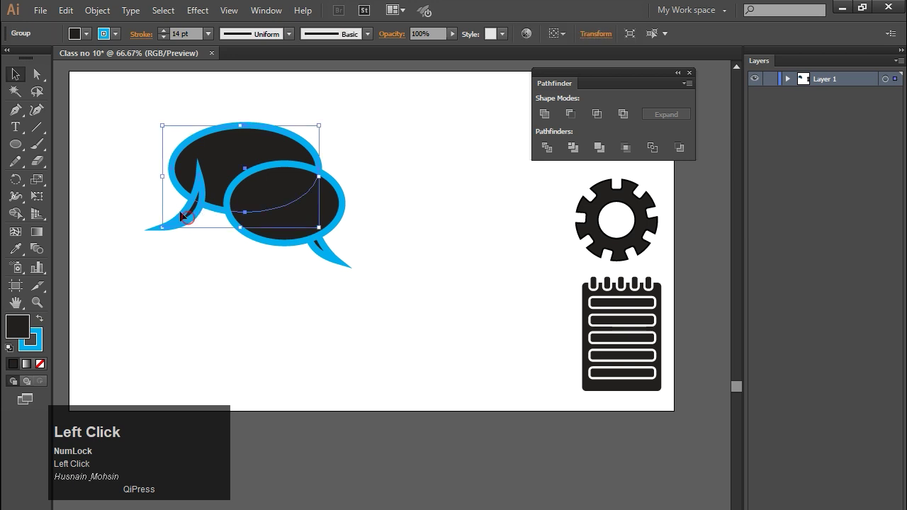
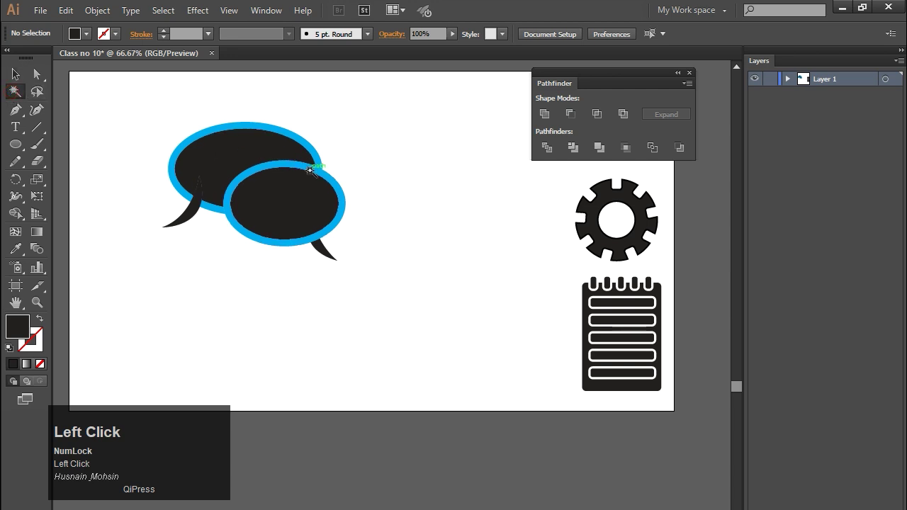
# Step: Delete all blue outline pieces, leaving solid black bubbles with a white gap, and return to the Selection Tool
pyautogui.press('Delete')
pyautogui.click(21, 73)
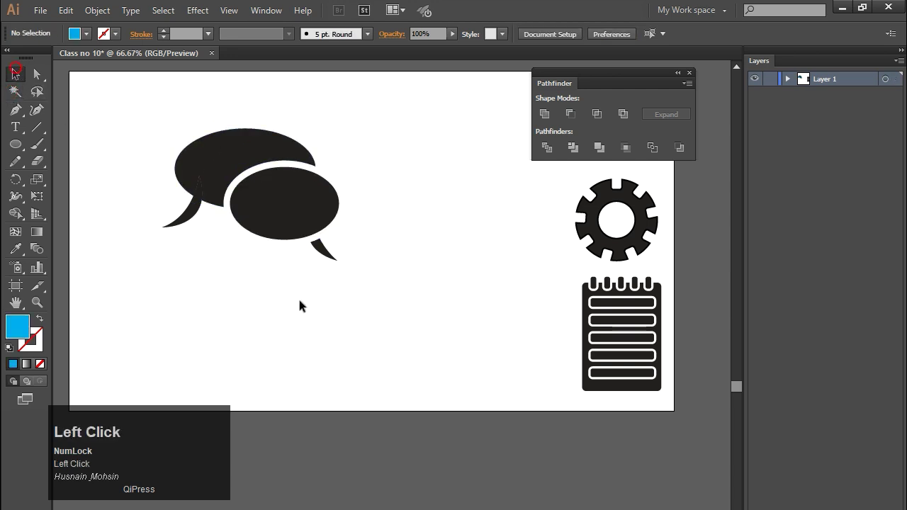
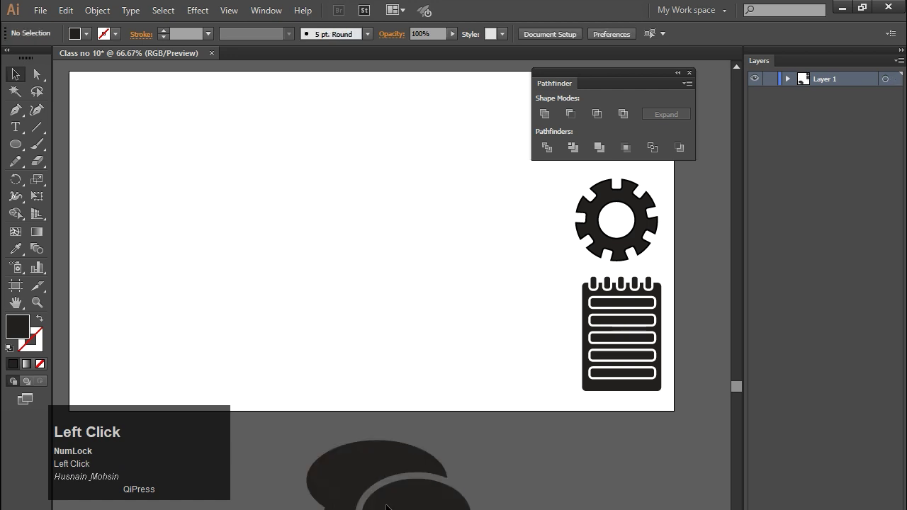
# Step: Drag the grouped speech bubble icon into place beside the cog
pyautogui.moveTo(285, 440); pyautogui.dragTo(198, 129)
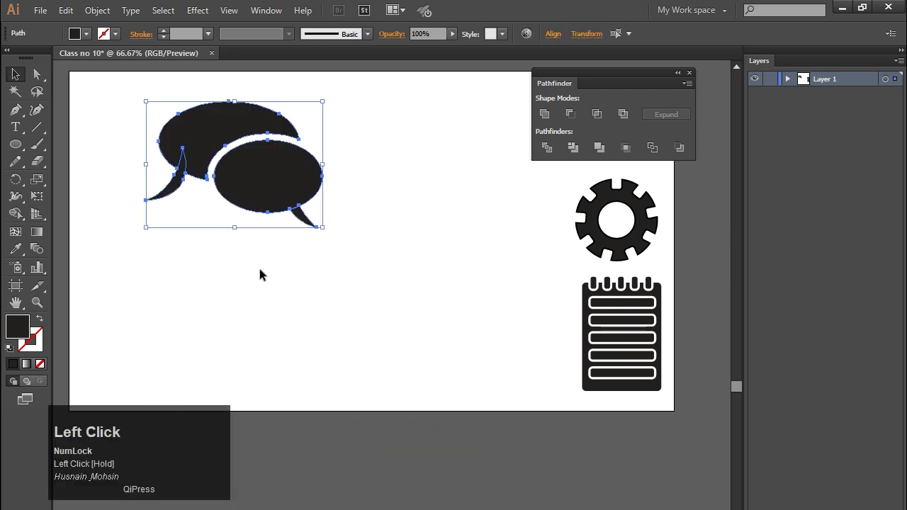
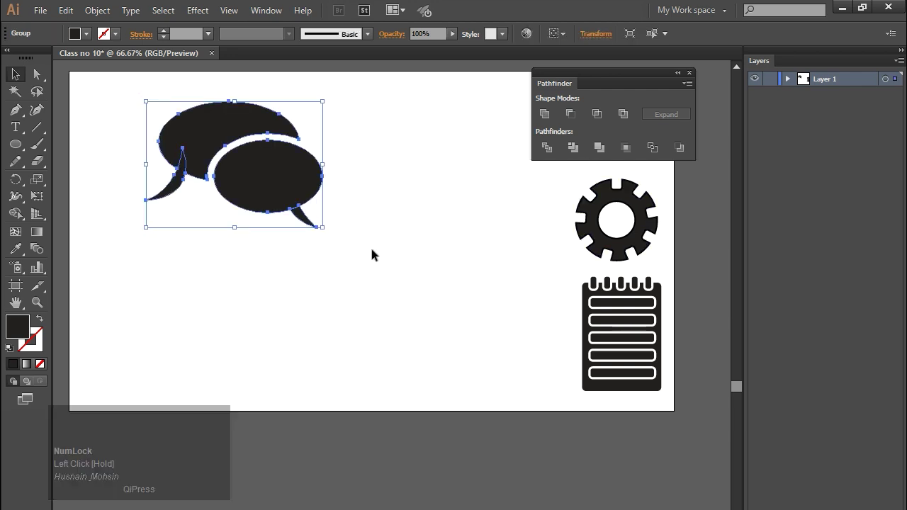
pyautogui.moveTo(114, 110); pyautogui.dragTo(455, 321)
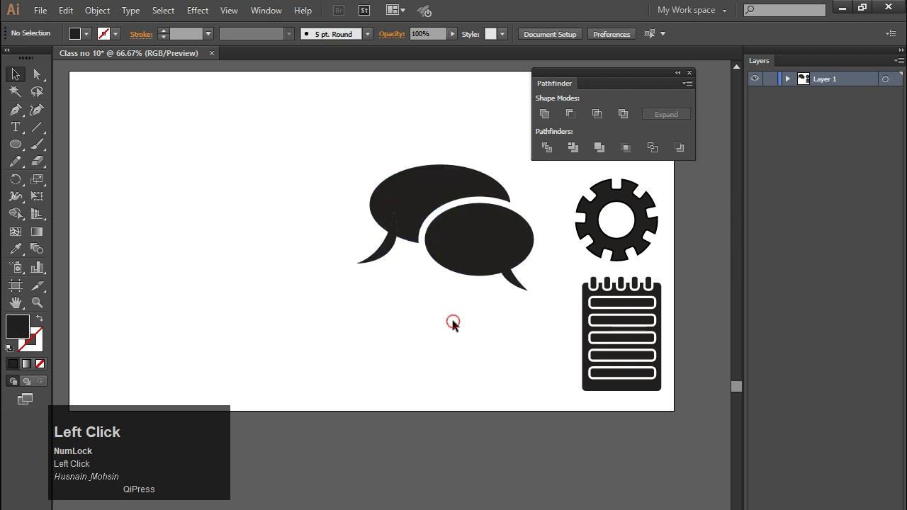